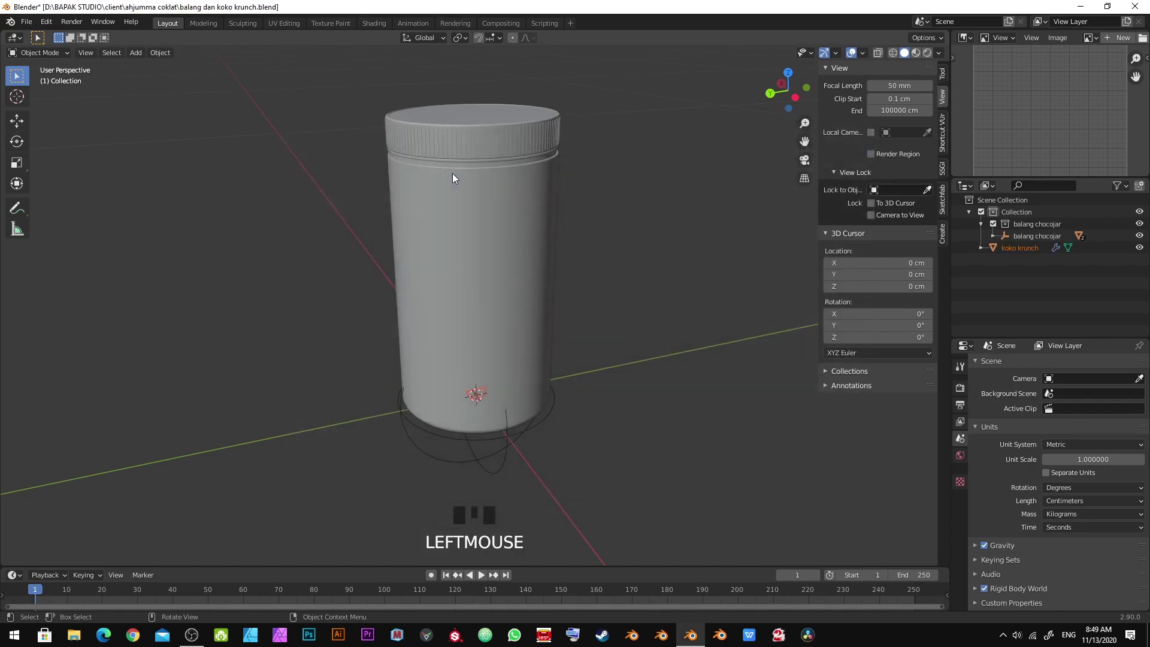
Move the lid off the jar, save the file, and hide the lid object
key(g)
click(509, 435)
key(alt+a)
key(ctrl+s)
click(518, 139)
key(h)
Select the jar body and bring up its Physics properties, saving along the way
click(519, 248)
click(1089, 409)
drag(557, 237, 529, 342)
key(alt+a)
drag(490, 253, 505, 311)
key(ctrl+s)
scroll(up, 3)
drag(494, 340, 502, 286)
key(ctrl+s)
click(541, 327)
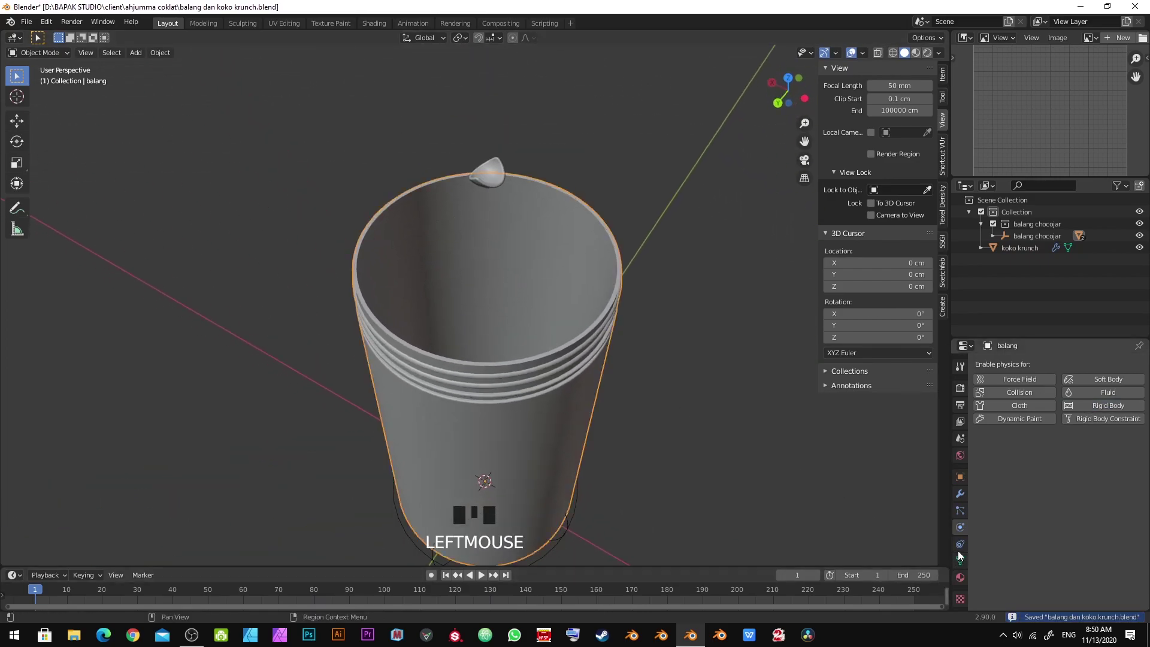
Add a Rigid Body to the jar body with Type Passive and Shape Mesh
click(965, 440)
scroll(down, 3)
drag(978, 591, 1031, 577)
scroll(down, 3)
click(1050, 538)
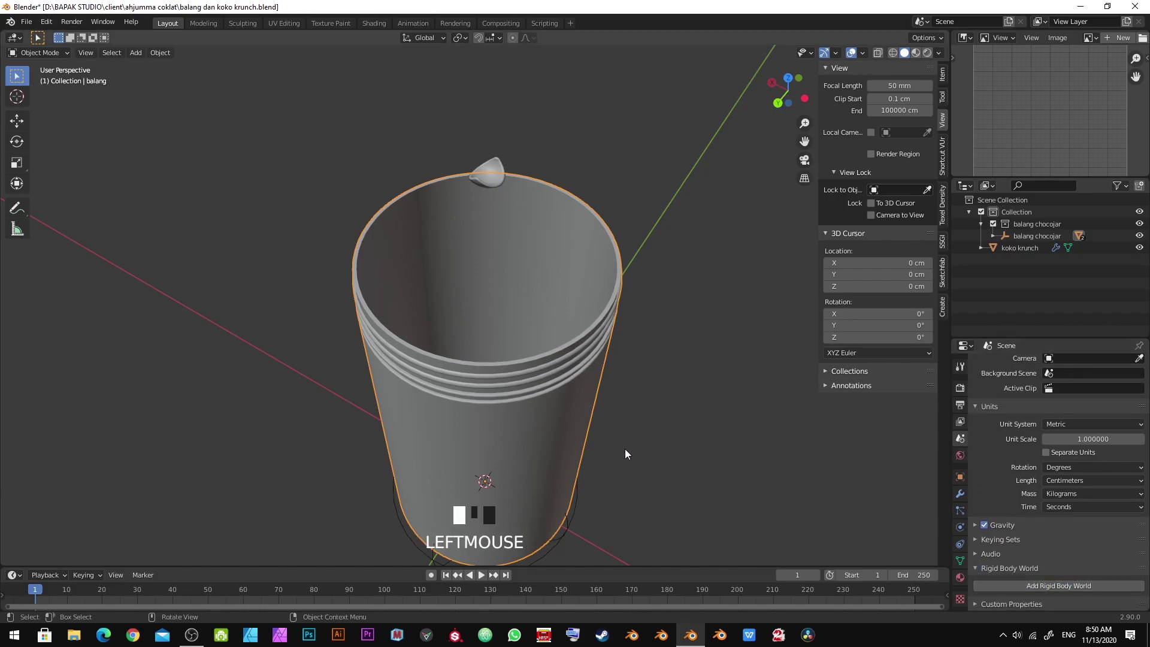
drag(625, 452, 610, 452)
Set the jar's collision margin to 0.1 cm and enter friction 0.8, saving the file
key(ctrl+s)
key(alt+a)
key(ctrl+s)
click(559, 403)
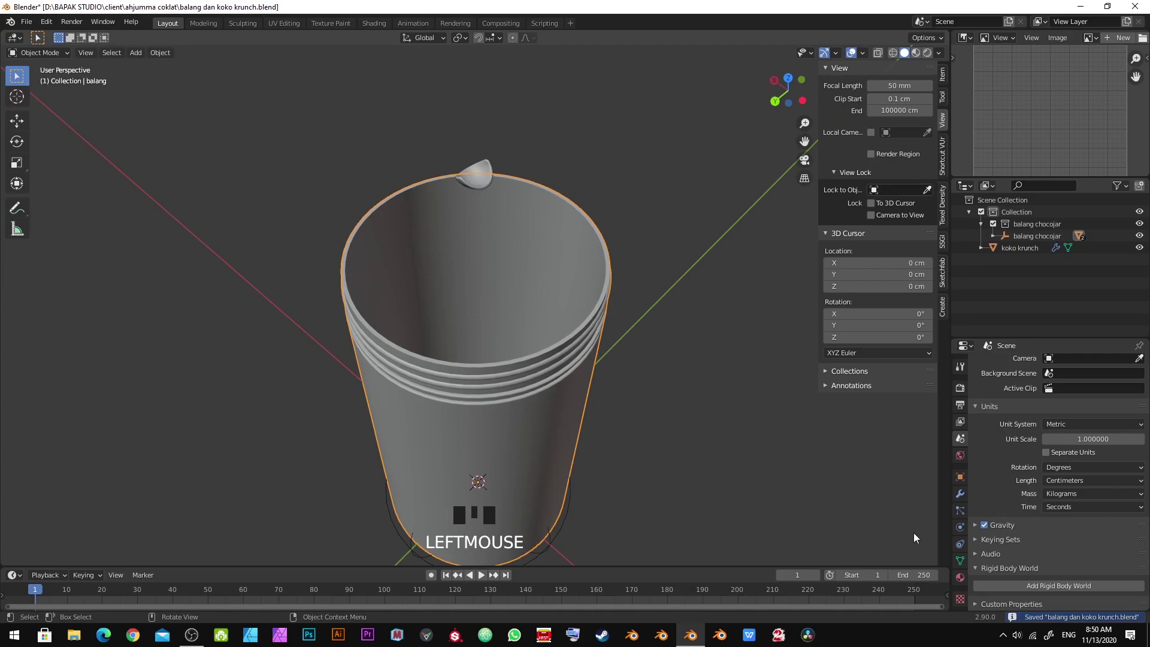
key(ctrl+s)
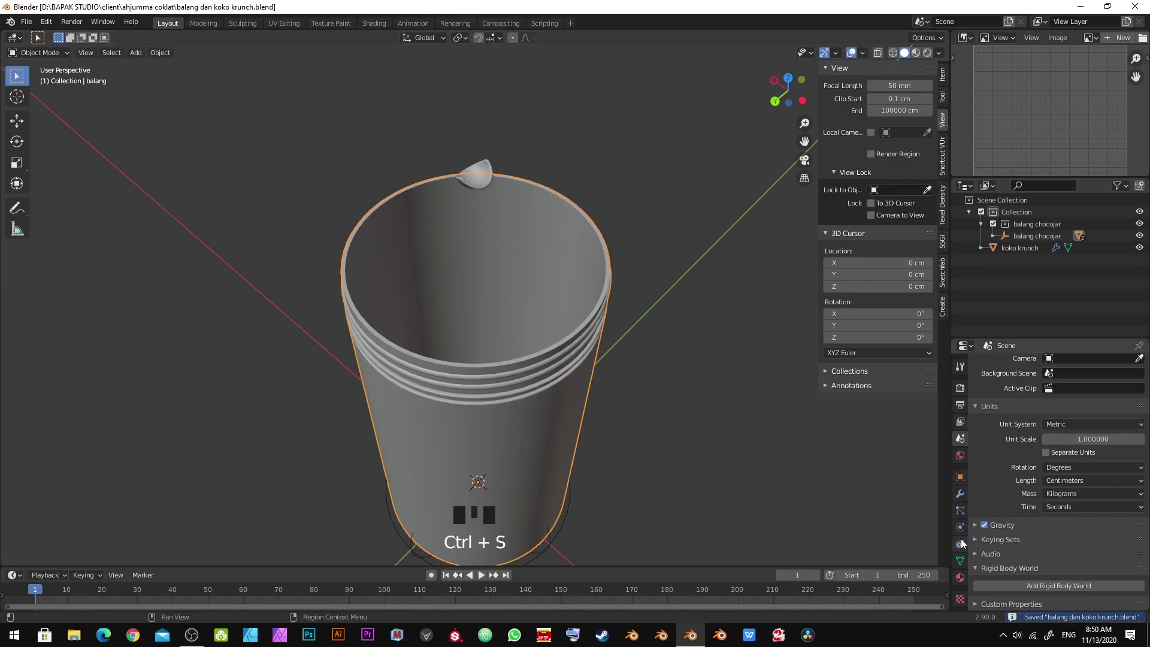
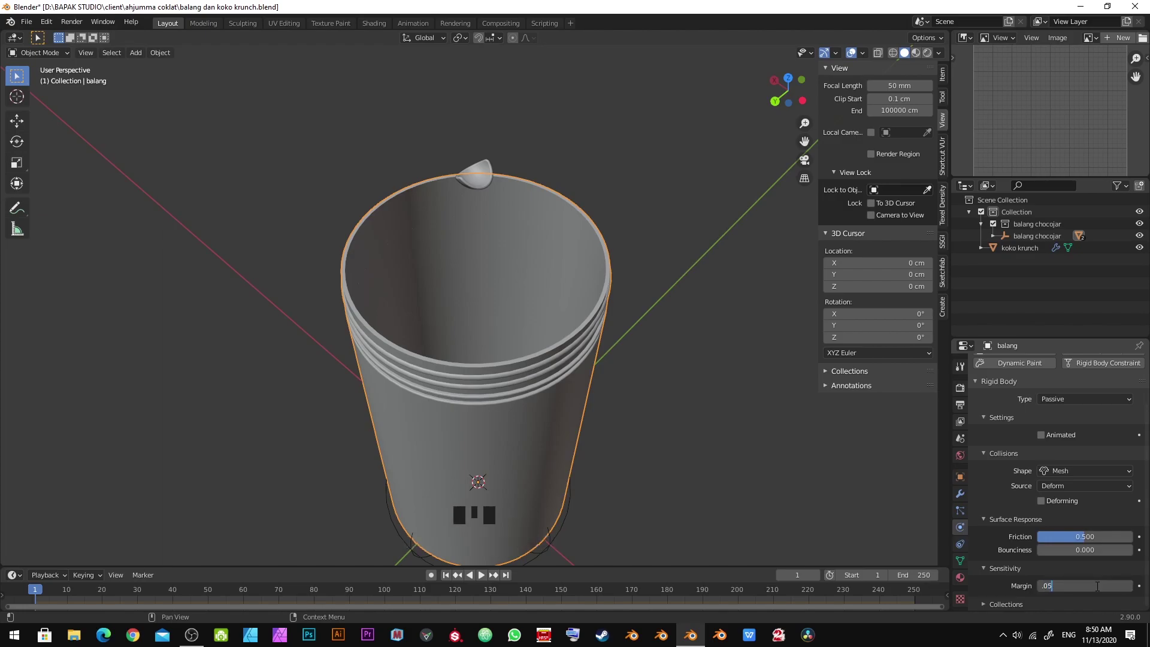
key(BackSpace)
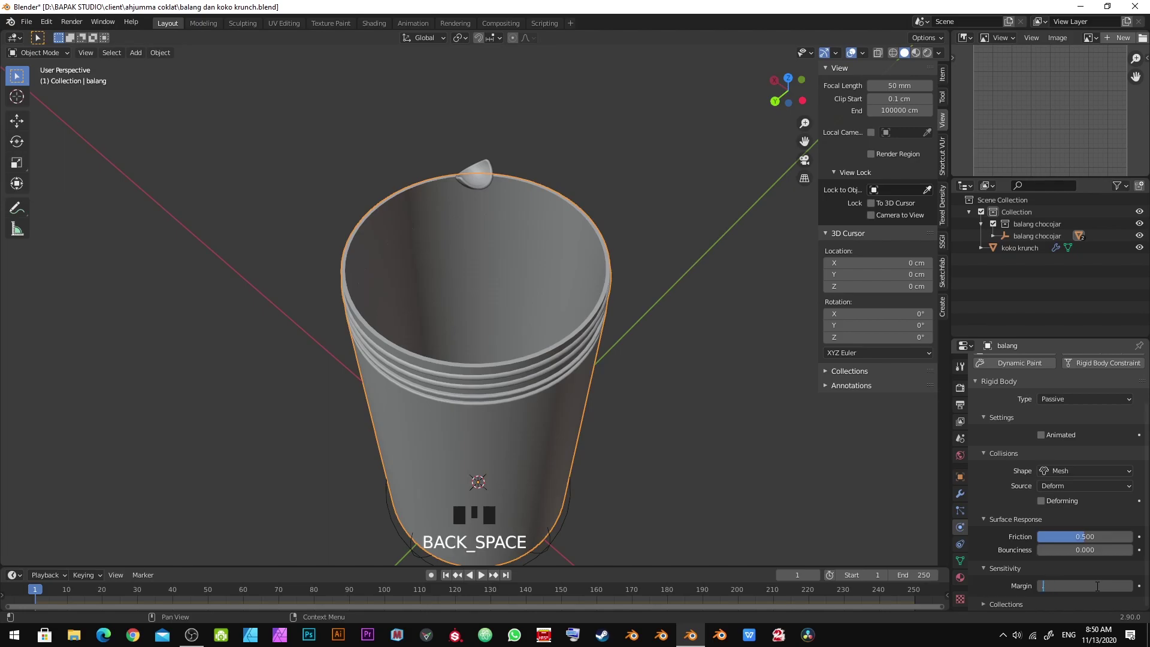
key(KP_Enter)
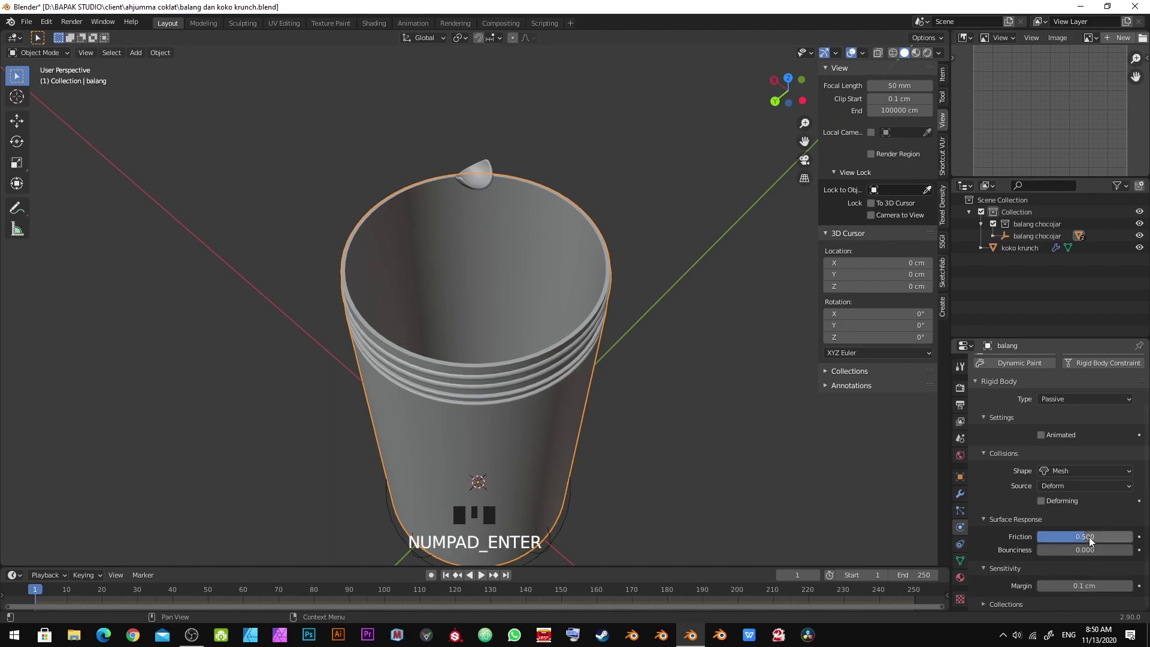
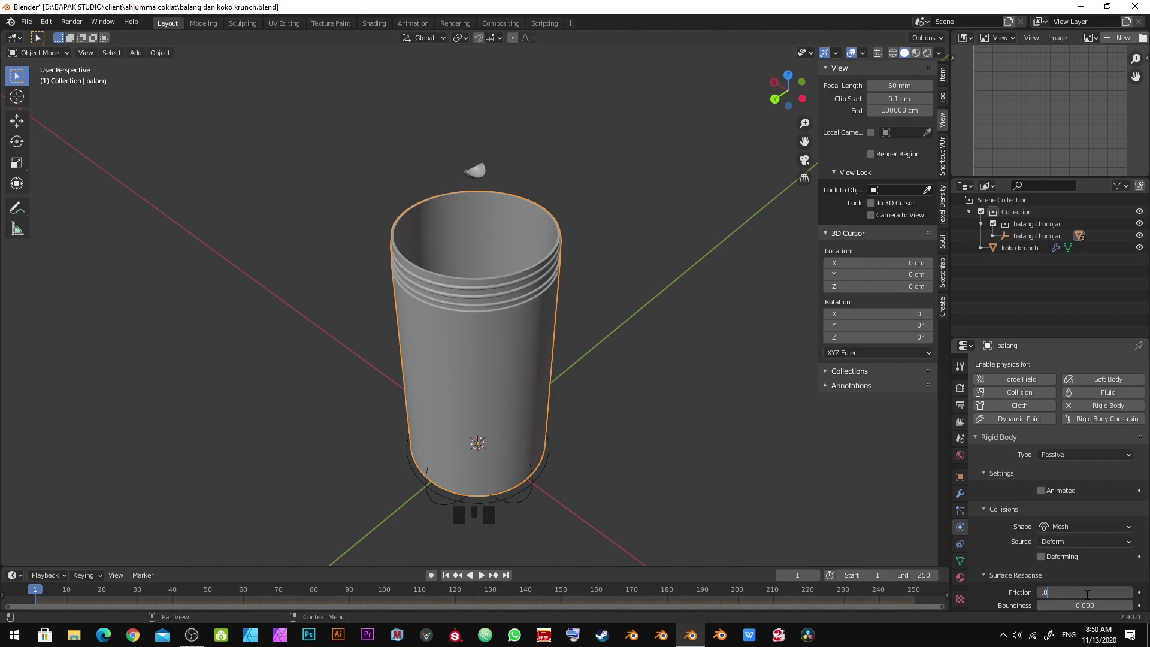
Confirm the jar's 0.8 friction value and save the blend file
key(KP_Enter)
drag(1089, 598, 1089, 601)
key(KP_Enter)
key(alt+a)
key(ctrl+s)
Make koko krunch an Active rigid body: mass 0.01 kg, Mesh shape, friction 0.9, damping 0.9/0.5
click(484, 173)
key(ctrl+s)
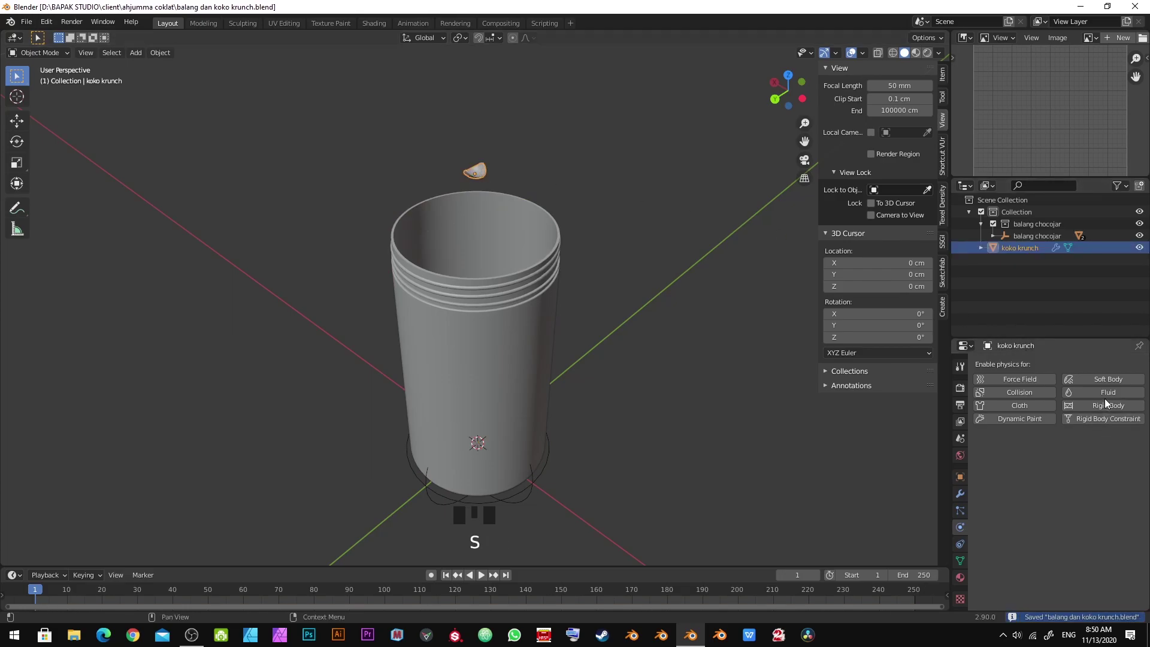
drag(1101, 409, 1078, 455)
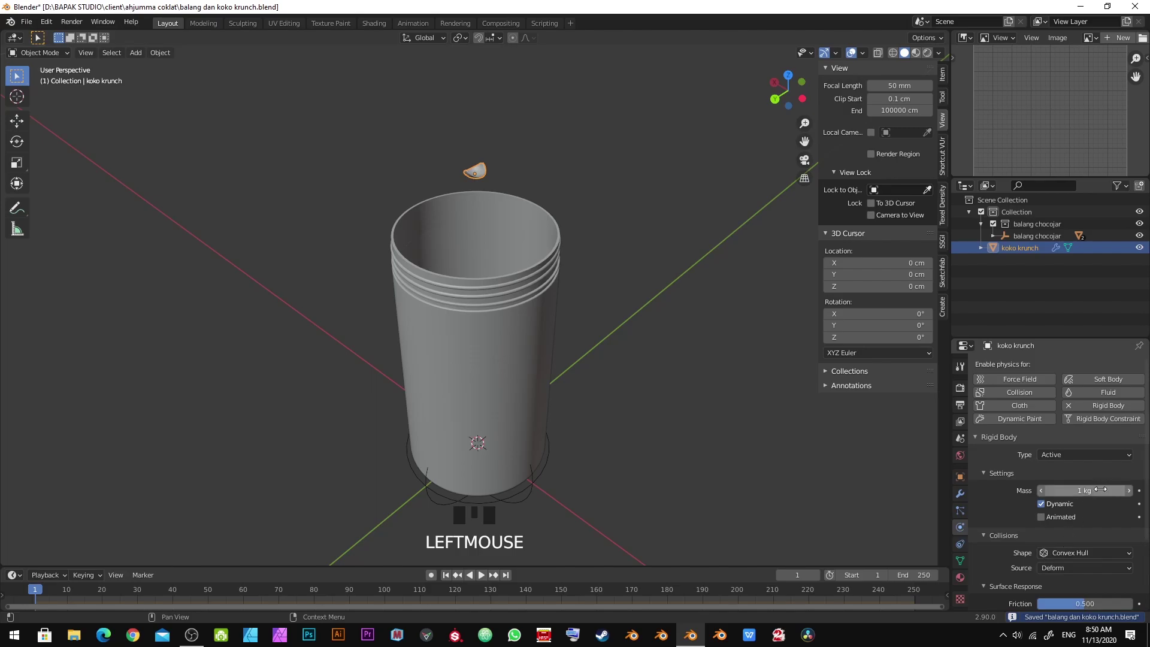
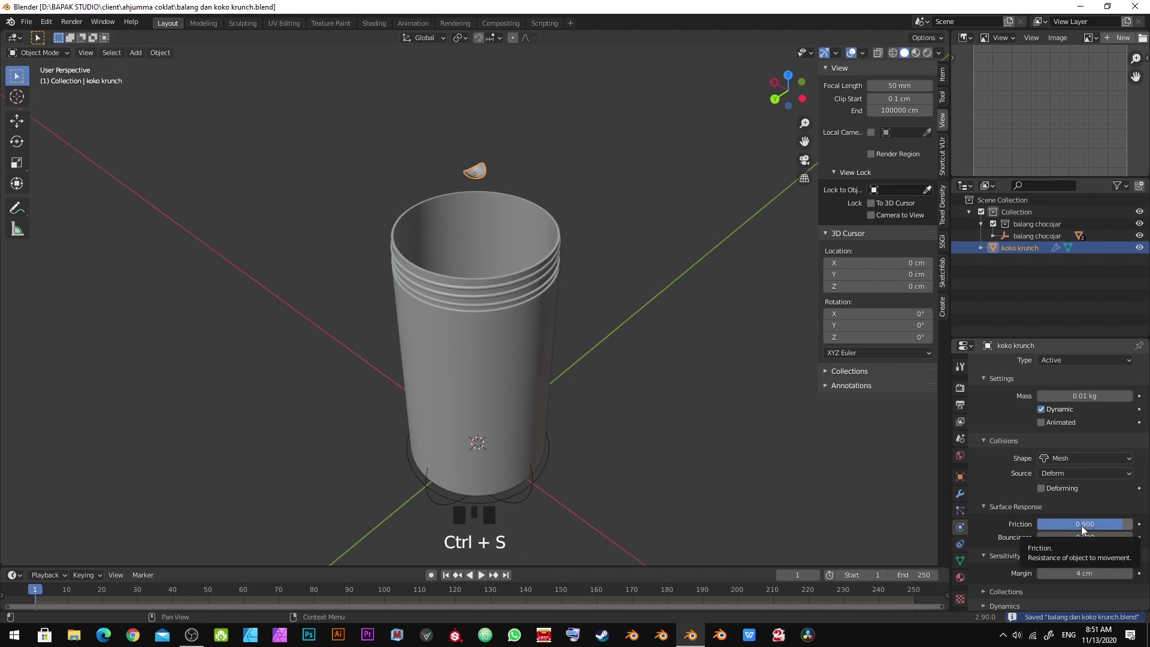
scroll(down, 3)
drag(1009, 607, 1034, 582)
scroll(down, 3)
click(995, 610)
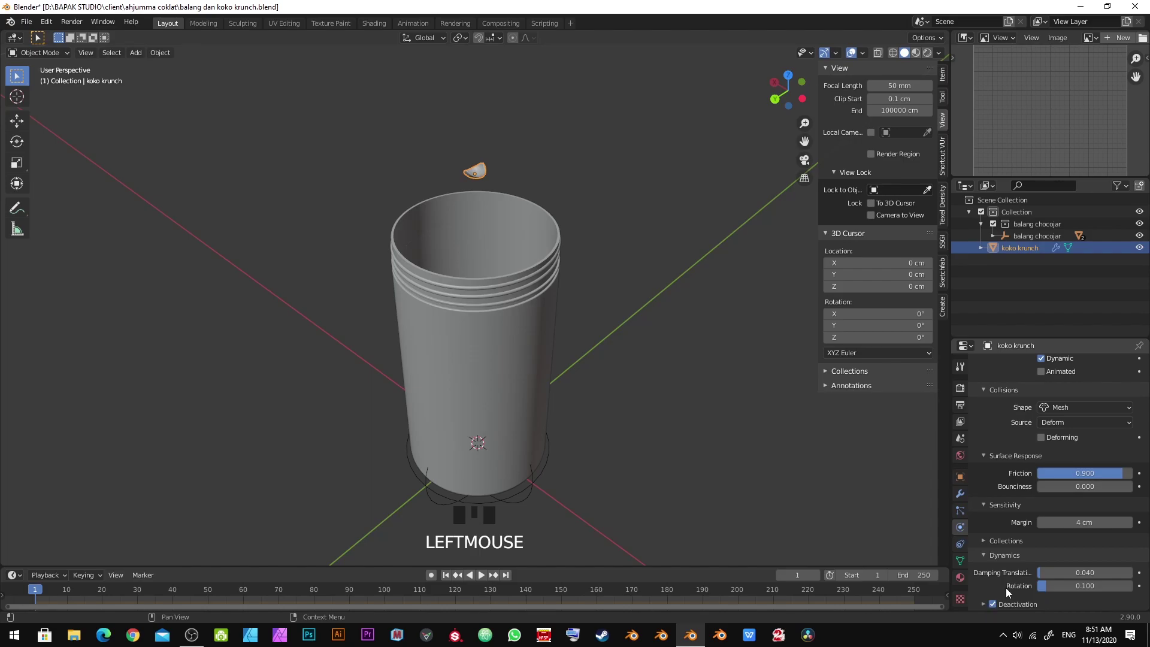
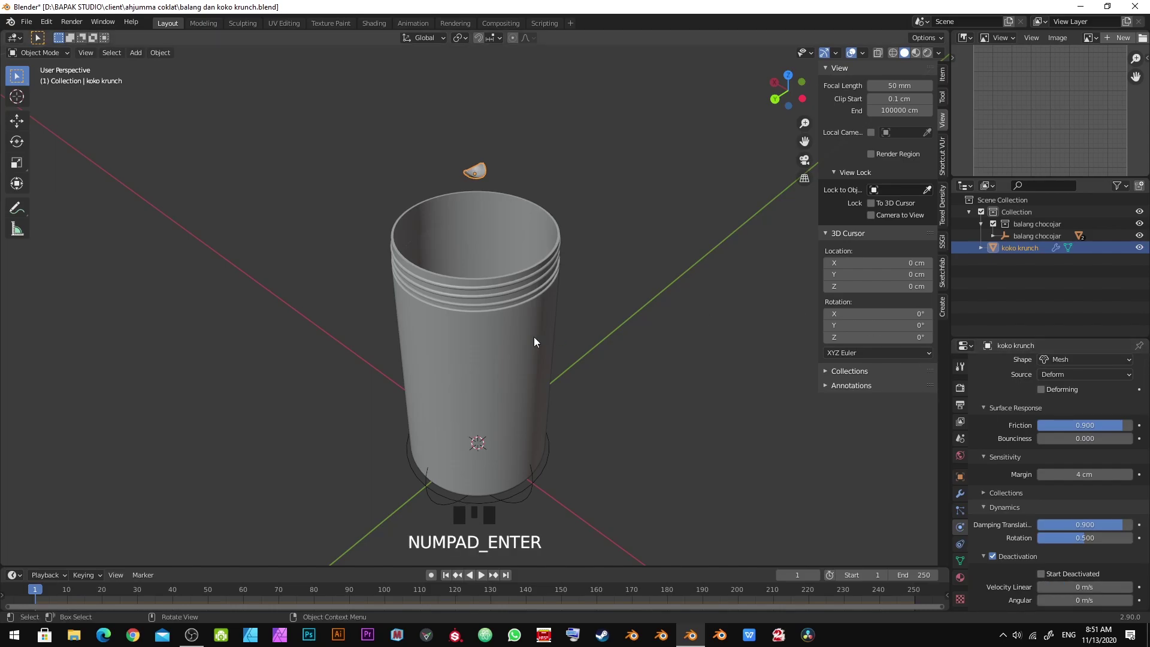
Save, then play the timeline so the duplicated cereal pieces drop to the jar bottom
key(alt+a)
key(ctrl+s)
drag(526, 284, 525, 228)
key(space)
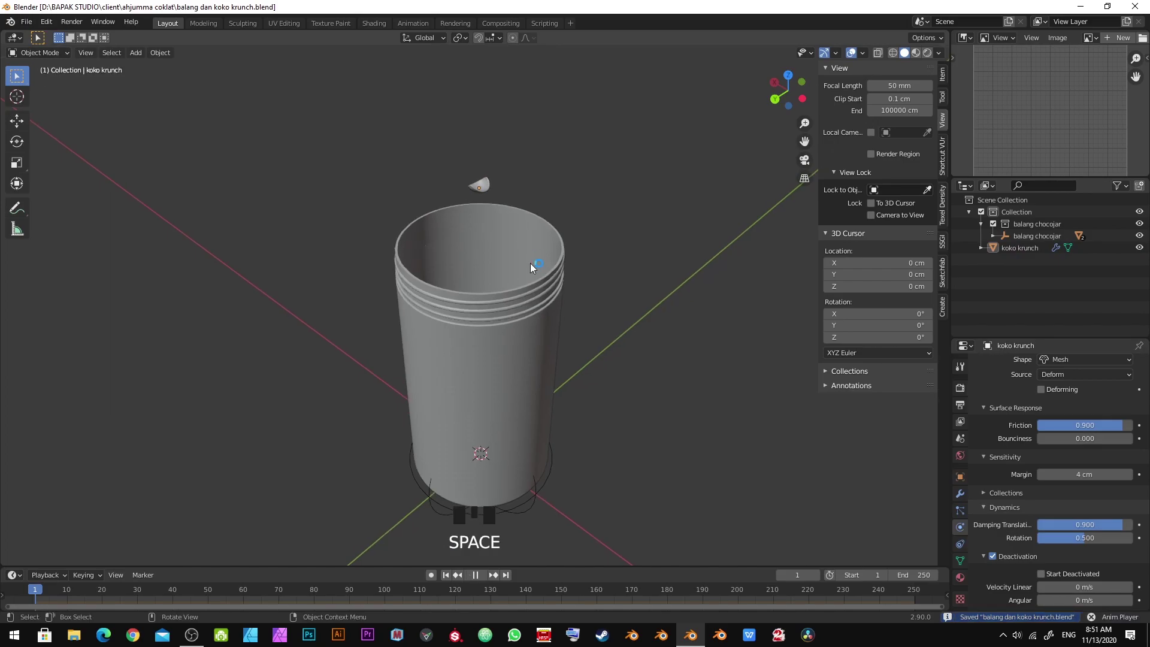
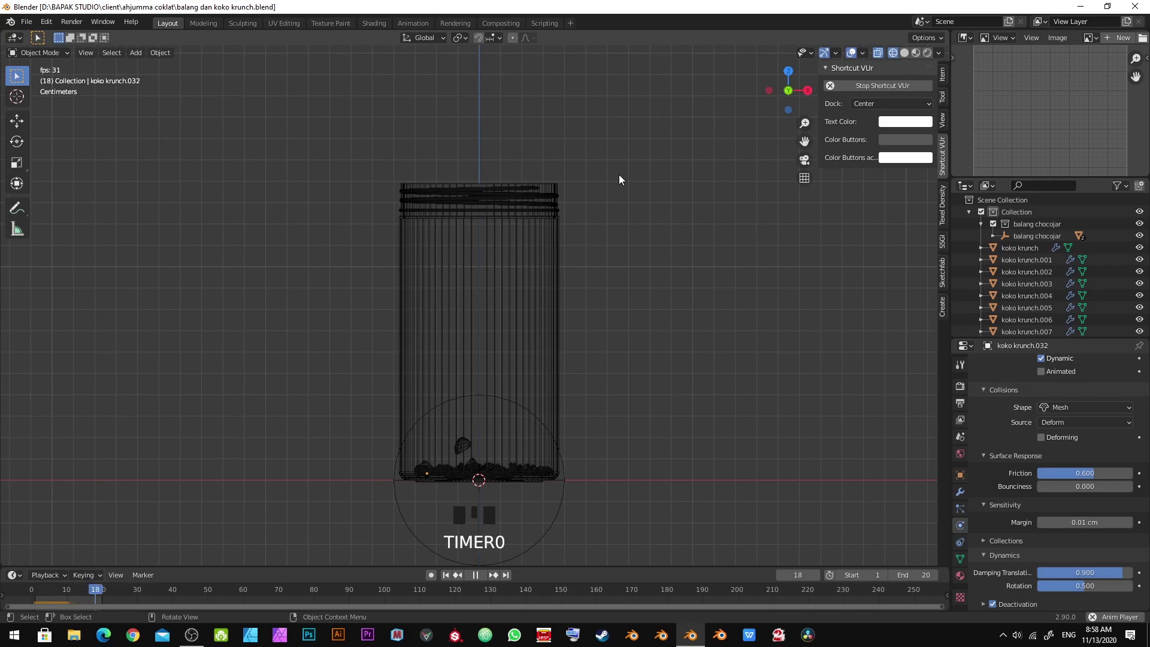
Stop playback, look down into the jar from above, and switch to wireframe to see the stacked layers
key(space)
key(shift+Right)
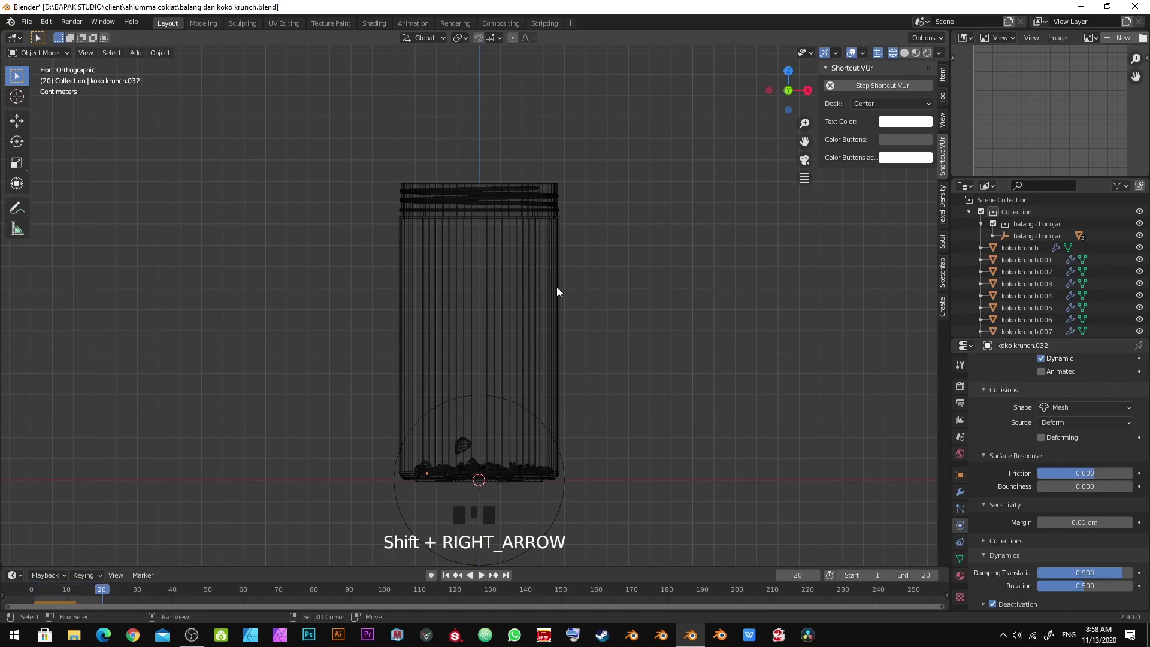
drag(556, 289, 548, 72)
scroll(up, 3)
key(alt+a)
drag(536, 83, 552, 131)
key(z)
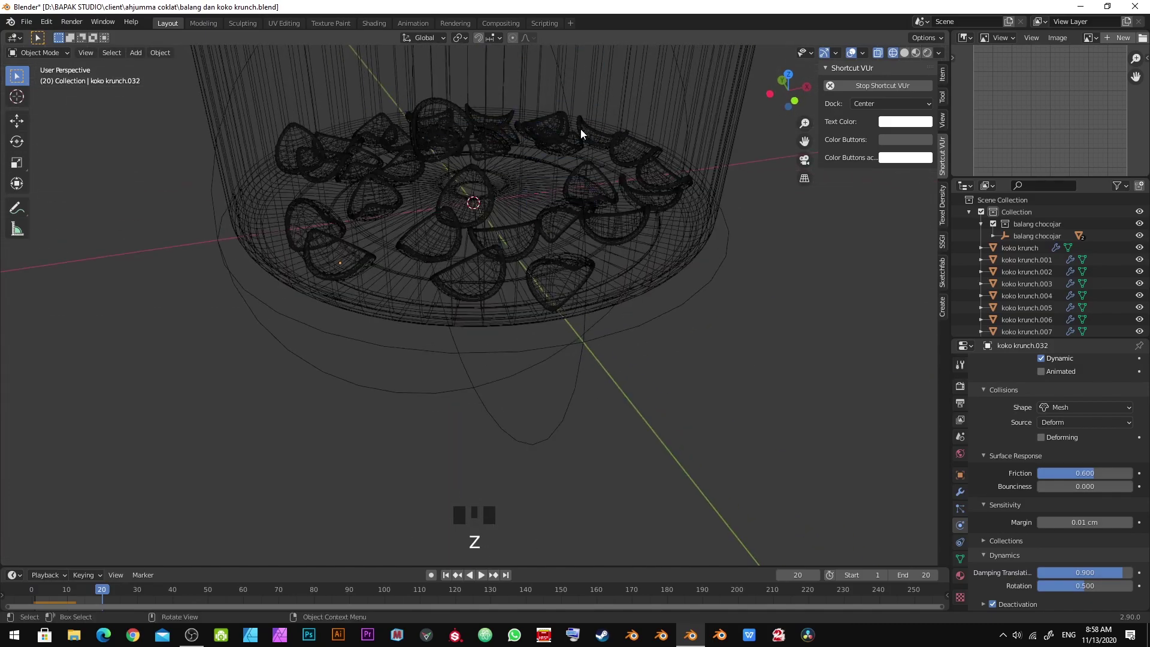
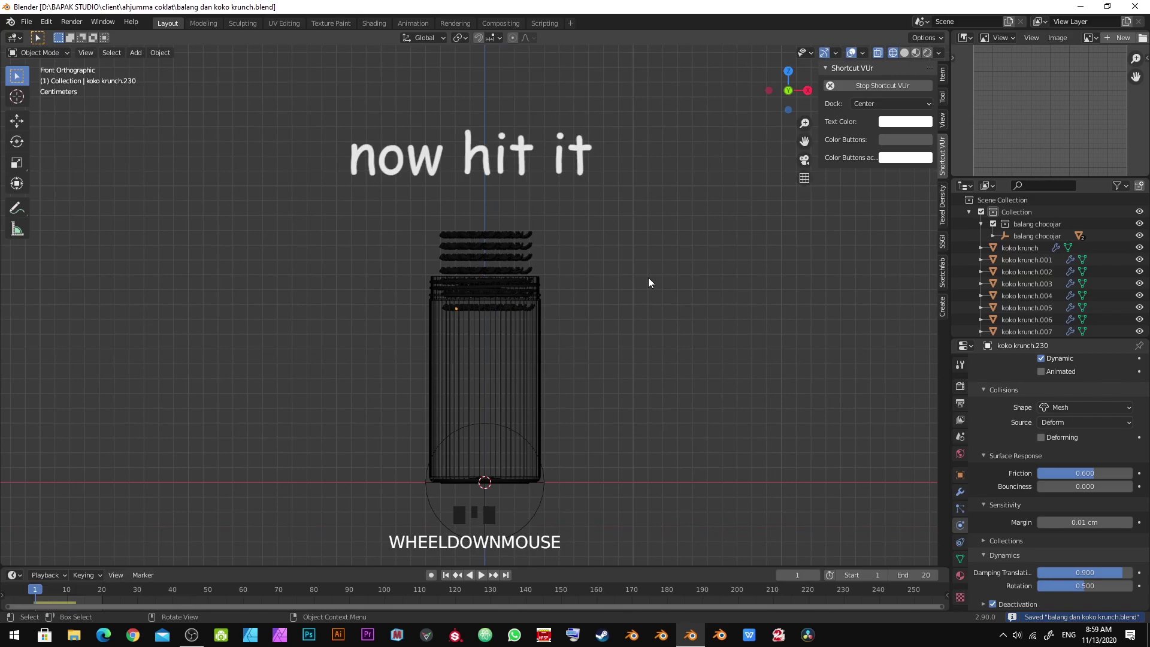
Run the simulation and orbit around the jar to watch the pieces pile in
key(space)
key(space)
key(space)
scroll(up, 3)
middle_click(530, 447)
scroll(up, 3)
scroll(down, 3)
key(z)
drag(629, 201, 637, 317)
scroll(up, 3)
drag(628, 295, 552, 241)
scroll(up, 3)
drag(586, 266, 926, 91)
Scrub the timeline to frame 6 and view the clustered pieces from the front
key(n)
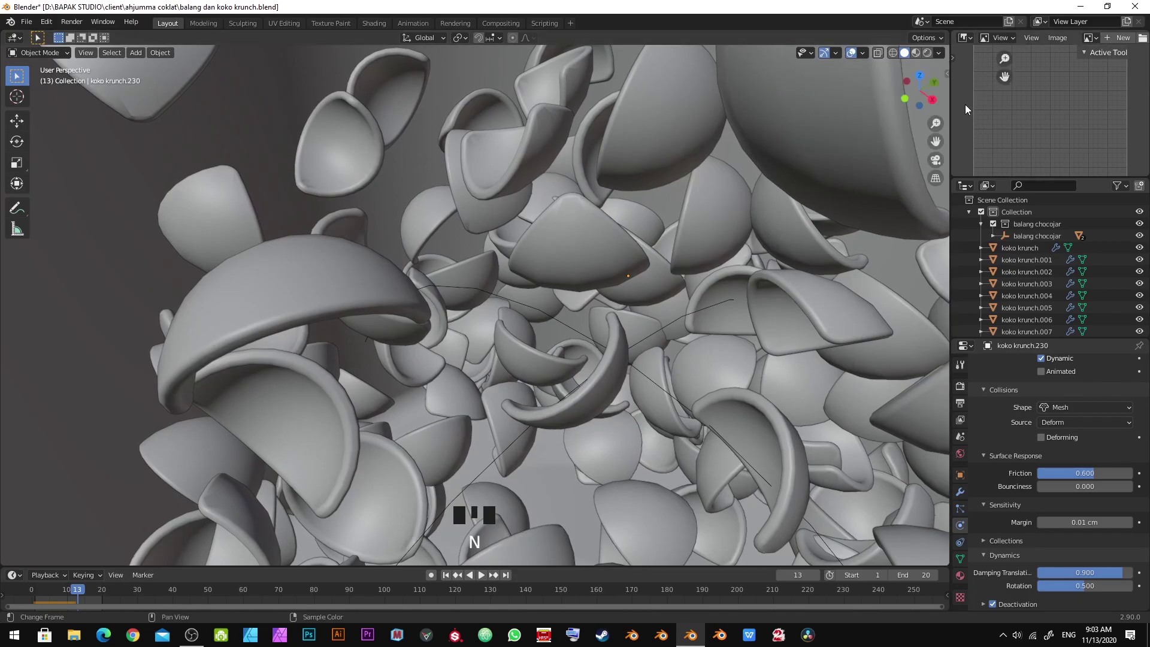
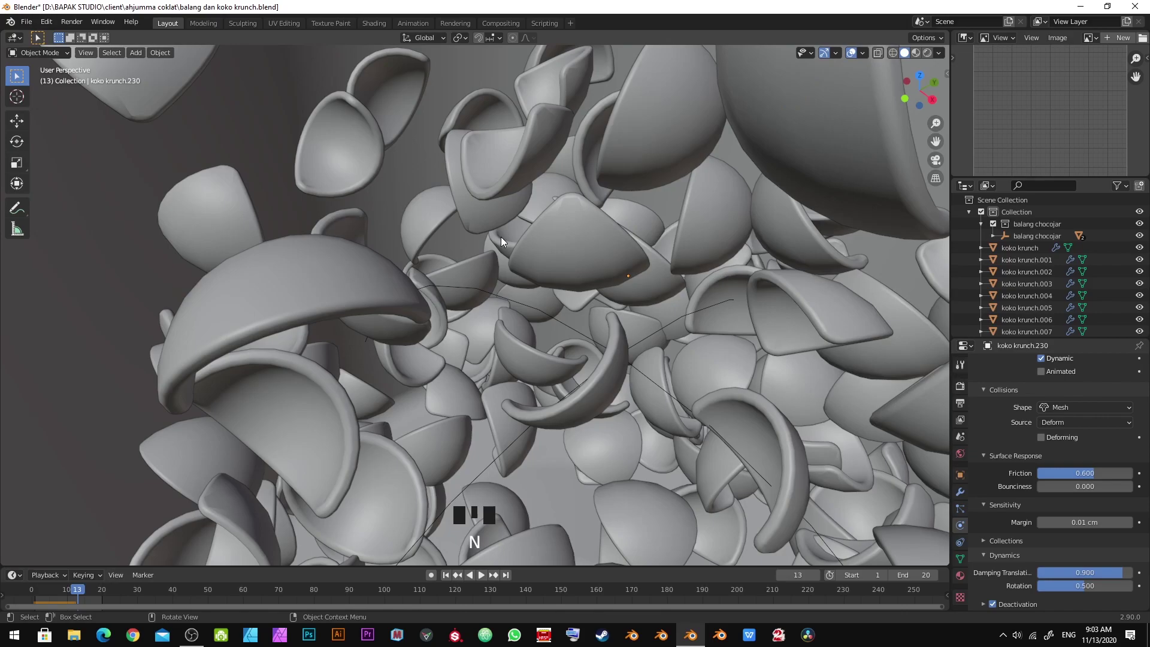
key(Left)
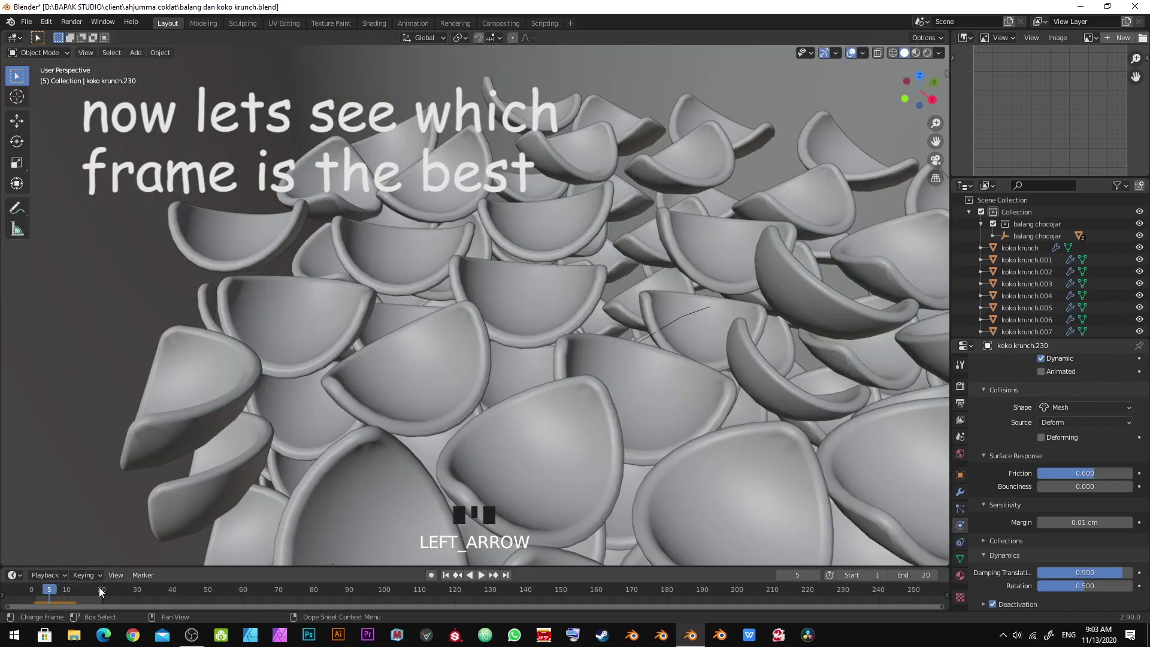
key(Right)
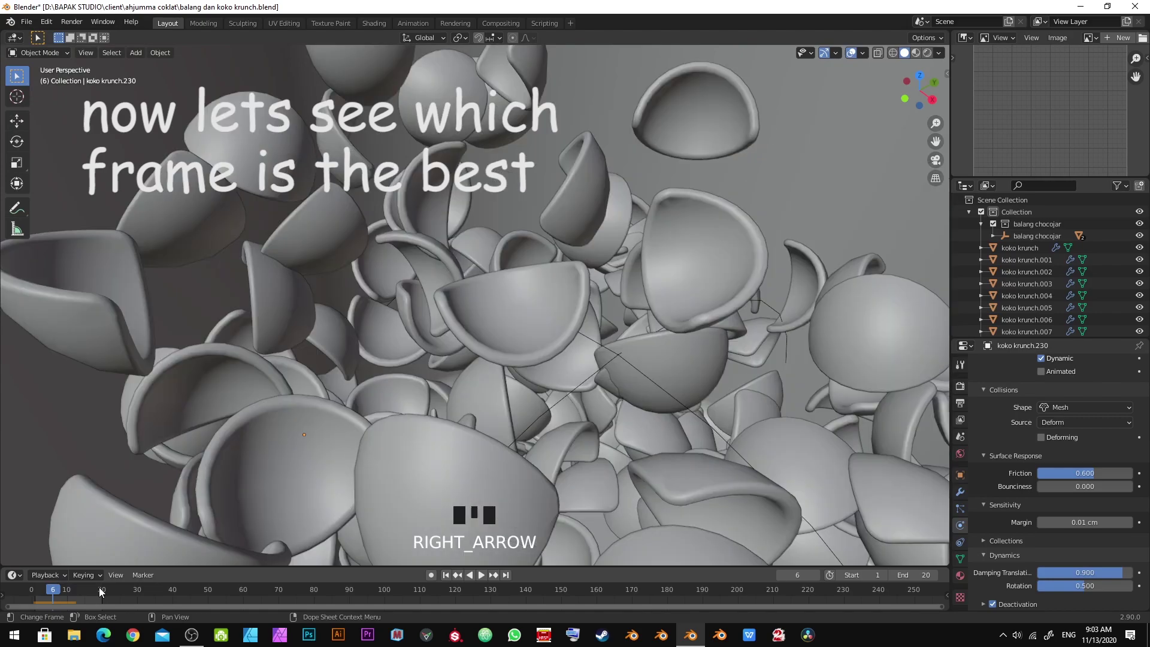
scroll(down, 3)
key(KP_1)
key(z)
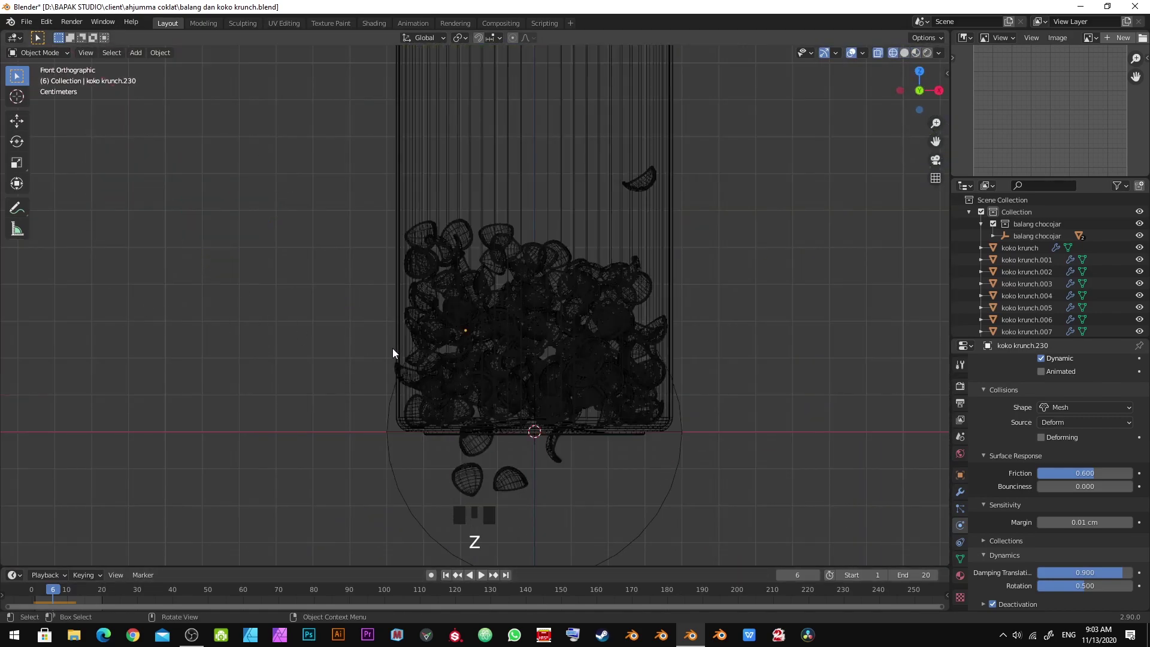
scroll(up, 3)
drag(549, 352, 558, 274)
scroll(down, 3)
drag(560, 271, 508, 341)
scroll(up, 3)
key(z)
scroll(up, 3)
drag(492, 294, 466, 285)
scroll(up, 3)
drag(485, 271, 515, 292)
key(ctrl+s)
scroll(down, 3)
drag(516, 294, 525, 360)
scroll(up, 3)
drag(525, 355, 535, 338)
key(Left)
key(Right)
key(Left)
key(Right)
key(Left)
key(Right)
key(Left)
key(ctrl+s)
scroll(down, 3)
drag(530, 334, 537, 311)
key(Right)
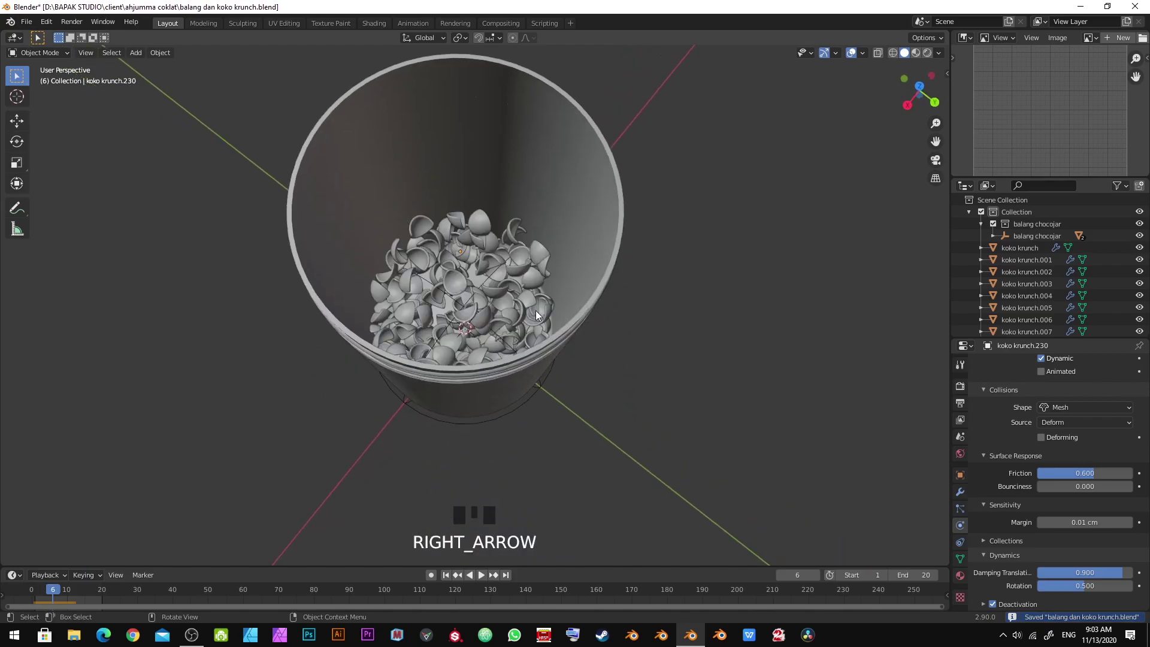
key(KP_1)
key(z)
Show the Rigid Body World cache settings (frames 1–12) in Scene properties, save, and jump back to frame 1
scroll(up, 3)
drag(547, 310, 494, 333)
key(ctrl+s)
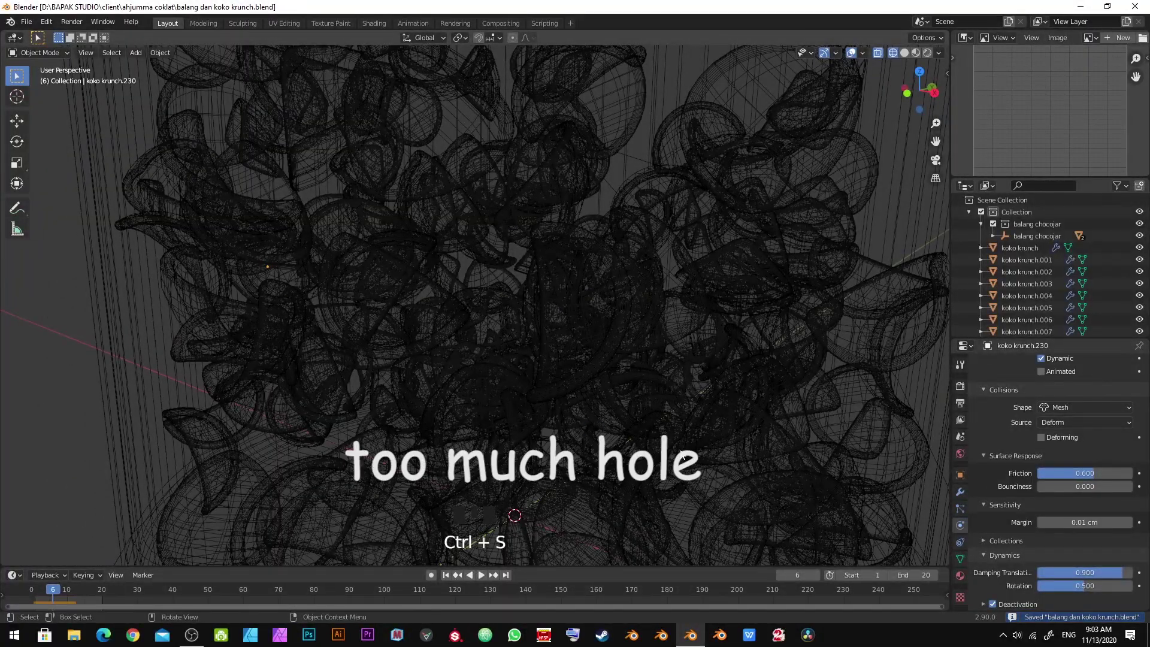
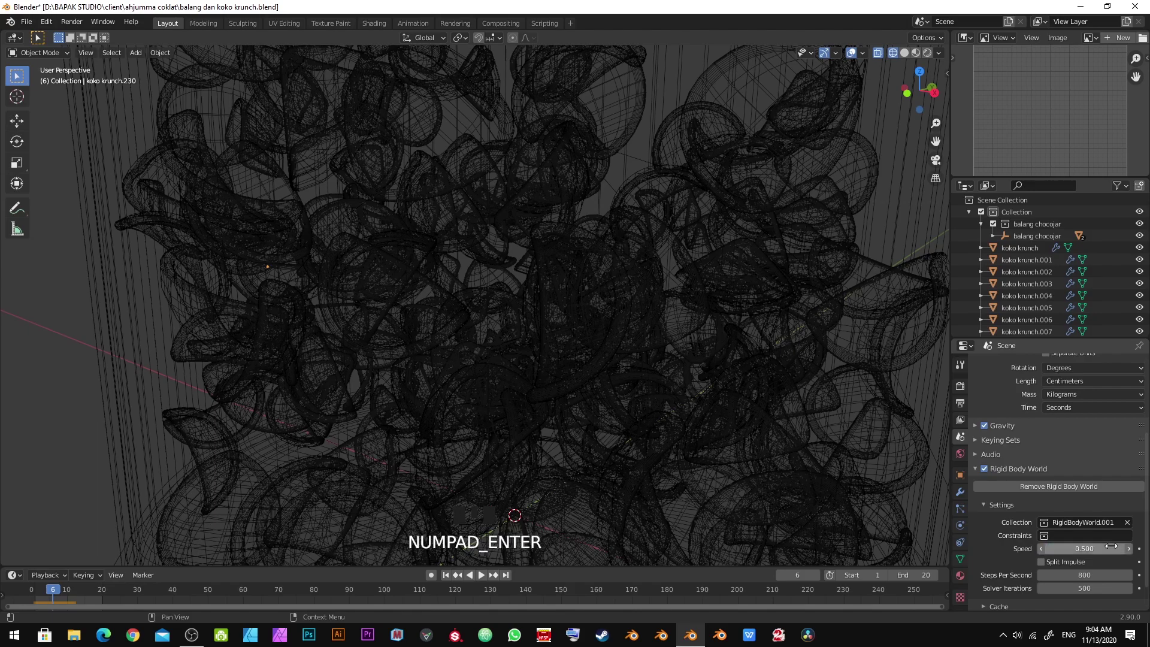
scroll(down, 3)
drag(441, 388, 484, 378)
key(ctrl+s)
key(shift+Left)
scroll(down, 3)
drag(991, 581, 1029, 573)
Play the half-speed simulation briefly, step the frames, and switch to Front view
scroll(down, 3)
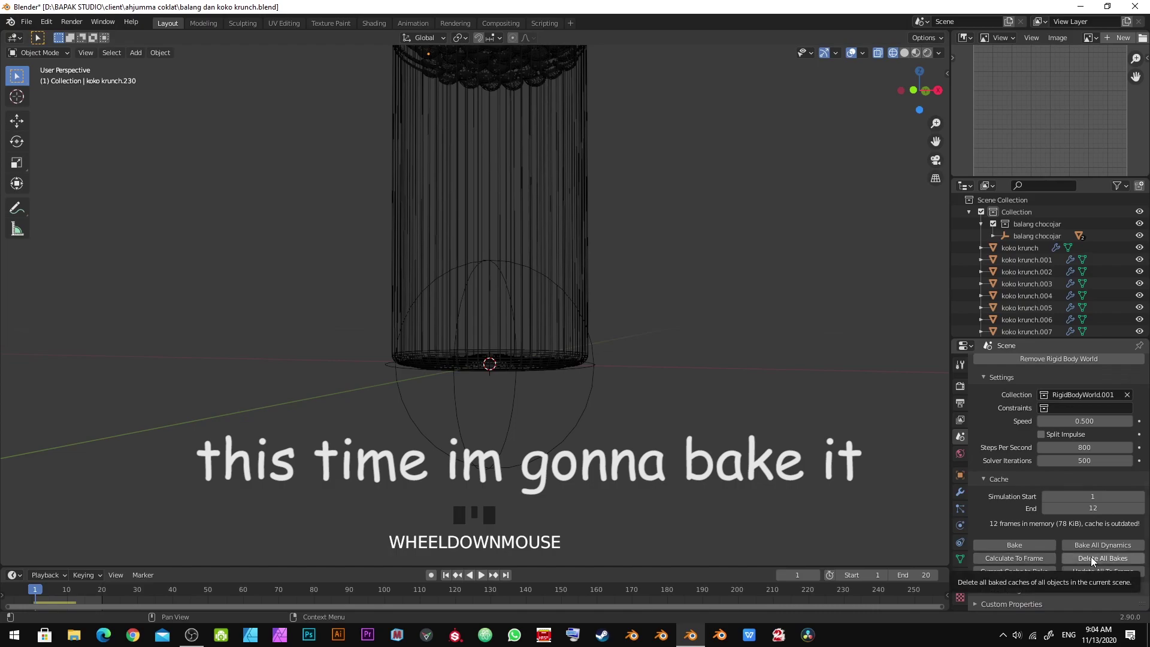
drag(1130, 549, 156, 512)
drag(805, 407, 524, 386)
key(space)
key(space)
key(shift+Left)
key(Right)
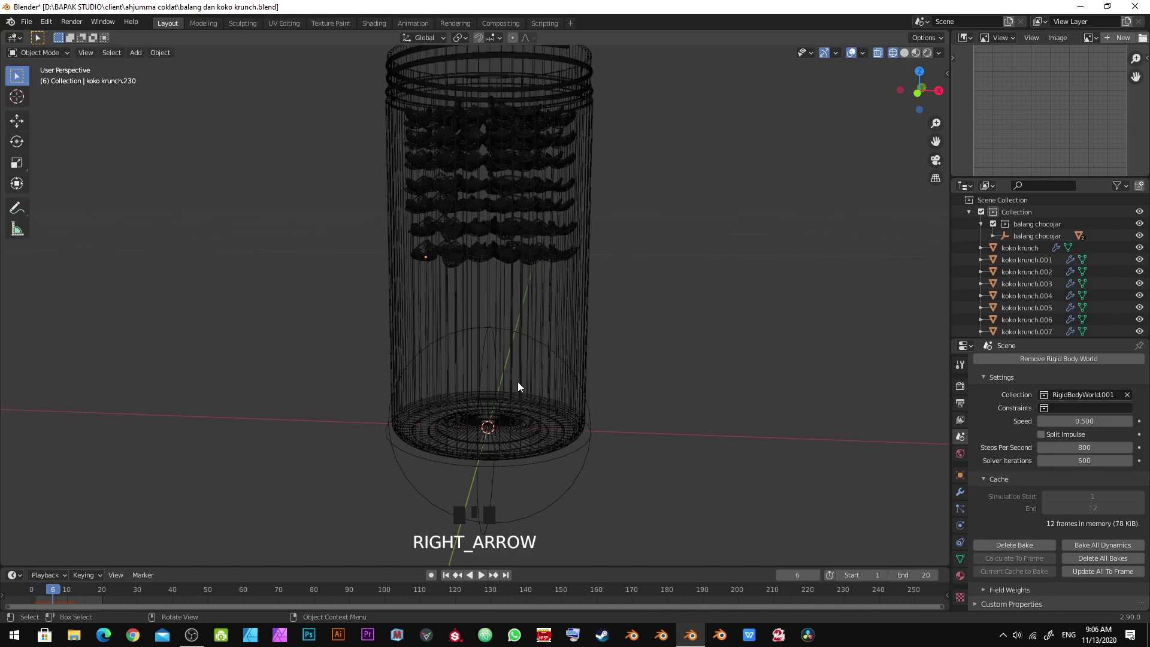
key(KP_1)
Zoom and orbit around the jar to inspect how the settled pieces sit
scroll(up, 3)
key(z)
scroll(up, 3)
drag(515, 352, 514, 392)
key(z)
scroll(up, 3)
middle_click(546, 375)
scroll(down, 3)
middle_click(547, 356)
scroll(down, 3)
middle_click(461, 388)
scroll(down, 3)
drag(641, 294, 598, 263)
scroll(up, 3)
drag(633, 371, 605, 327)
scroll(down, 3)
drag(554, 353, 661, 316)
scroll(up, 3)
drag(529, 318, 521, 278)
scroll(down, 3)
drag(522, 275, 521, 65)
scroll(down, 3)
drag(526, 95, 516, 133)
Return to Front view in wireframe and orbit once more around the pile
key(KP_1)
key(z)
drag(498, 140, 351, 151)
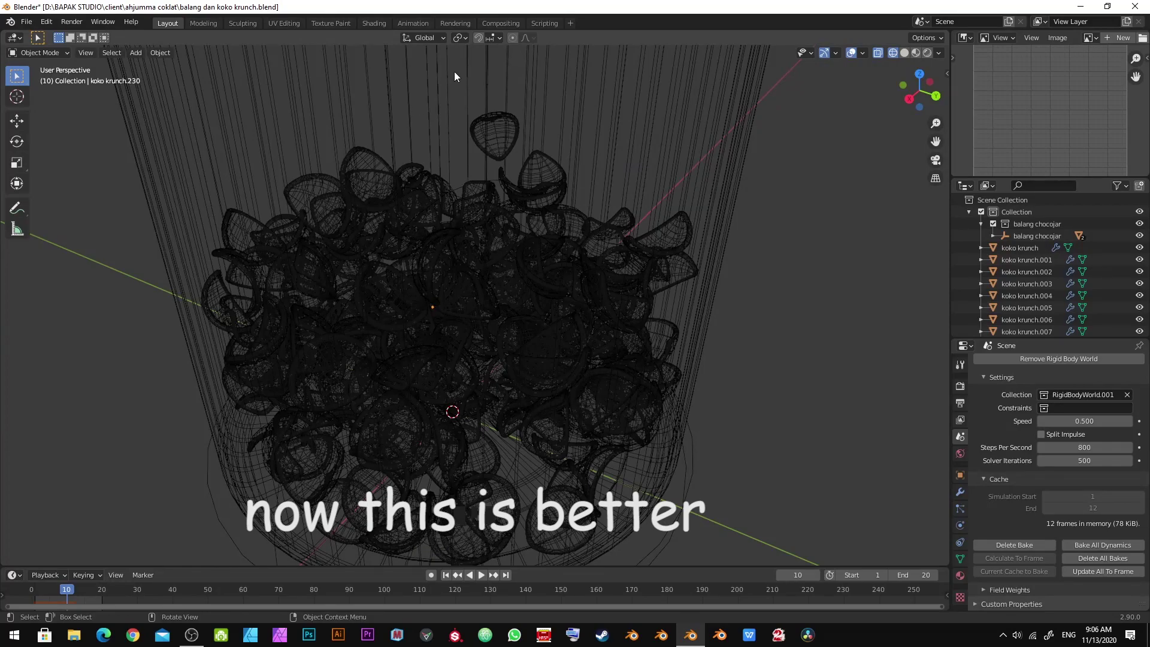
scroll(down, 3)
drag(471, 199, 495, 281)
scroll(up, 3)
scroll(down, 3)
drag(545, 206, 534, 208)
key(KP_1)
scroll(up, 3)
Replay the simulation and step the timeline to rest on frame 10
key(space)
key(space)
key(space)
key(shift+Left)
key(Right)
key(Left)
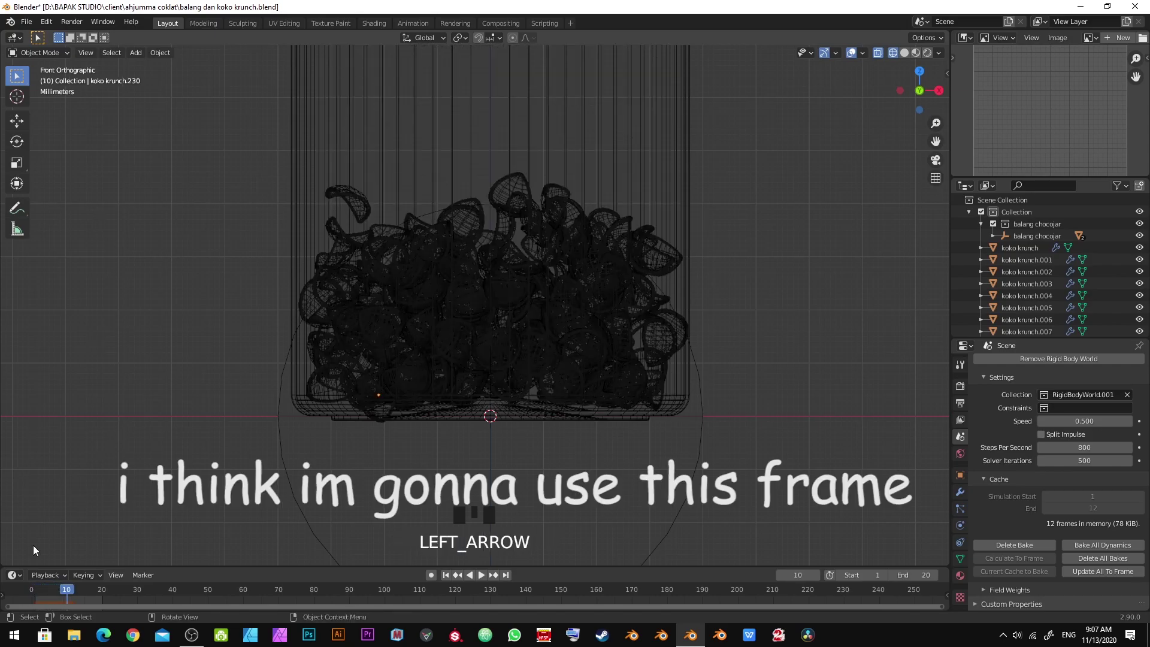
Save the project file and select all objects in the scene
drag(70, 593, 562, 317)
key(ctrl+s)
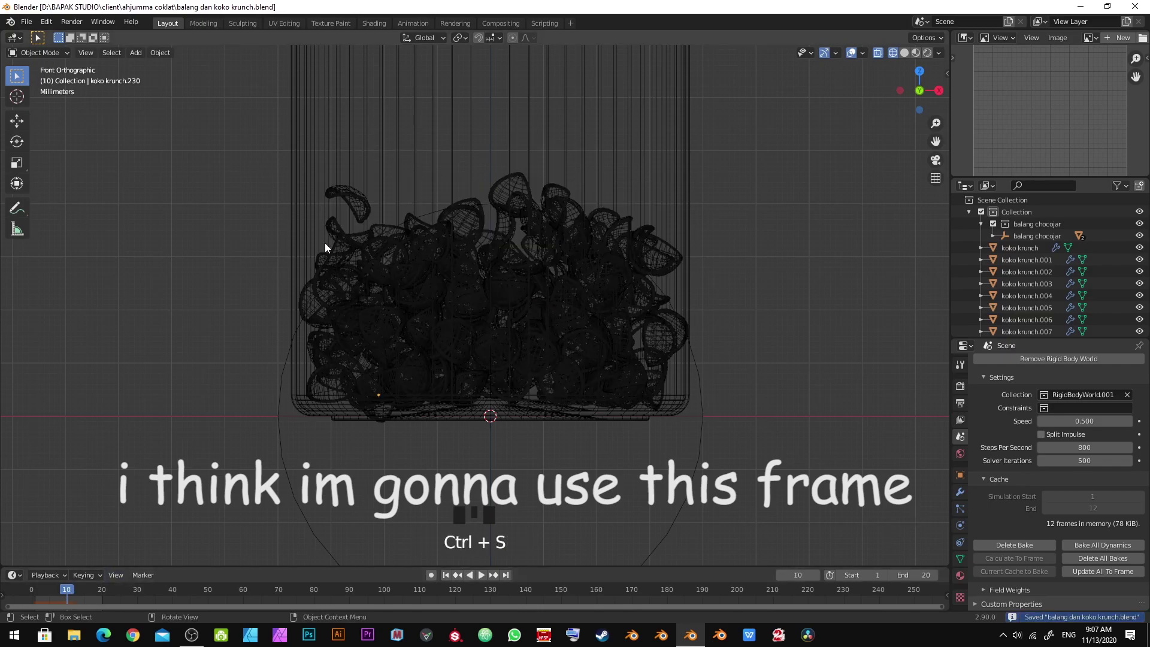
key(a)
scroll(down, 3)
Hide the balang chocojar jar from the scene in the Outliner
scroll(up, 3)
click(980, 226)
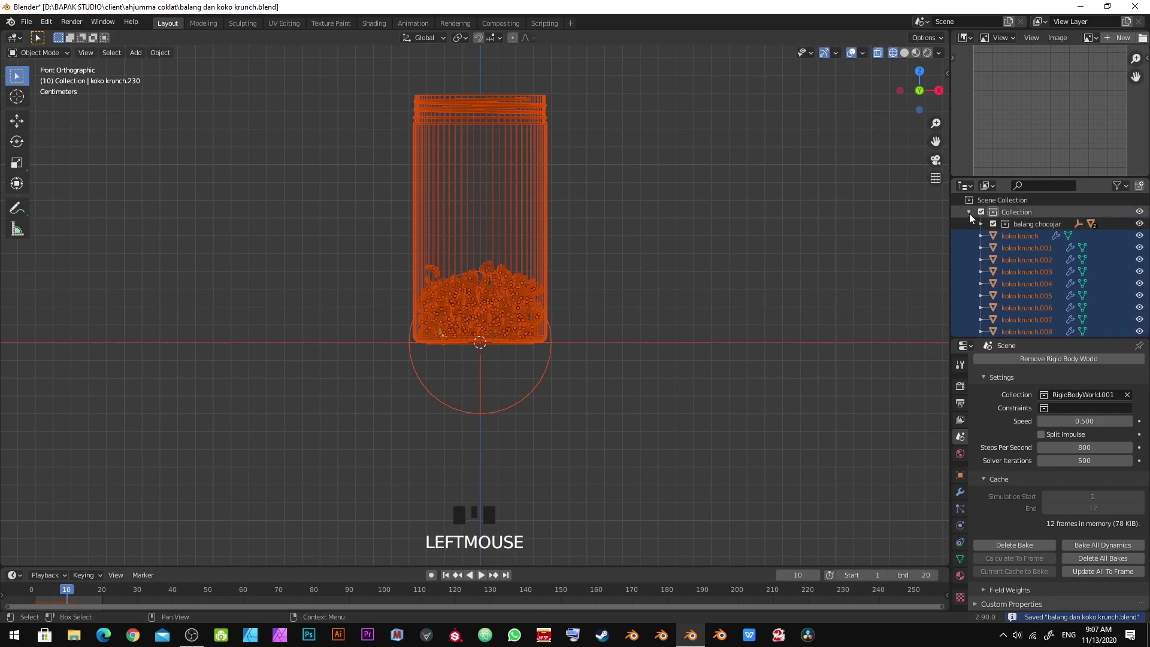
click(986, 229)
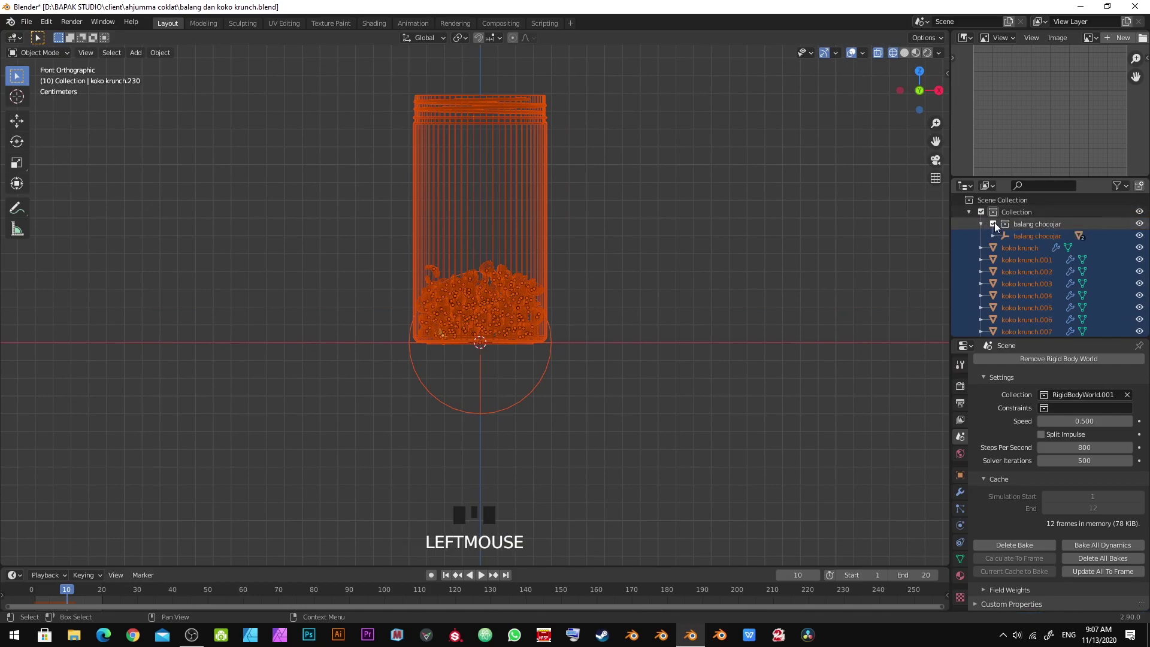
click(996, 228)
scroll(up, 3)
Select all the Koko Krunch pieces and frame them in the viewport
key(alt+a)
key(ctrl+s)
key(a)
middle_click(475, 271)
scroll(down, 3)
middle_click(382, 224)
scroll(up, 3)
Move the selected pieces into a new collection named koko krunch
key(m)
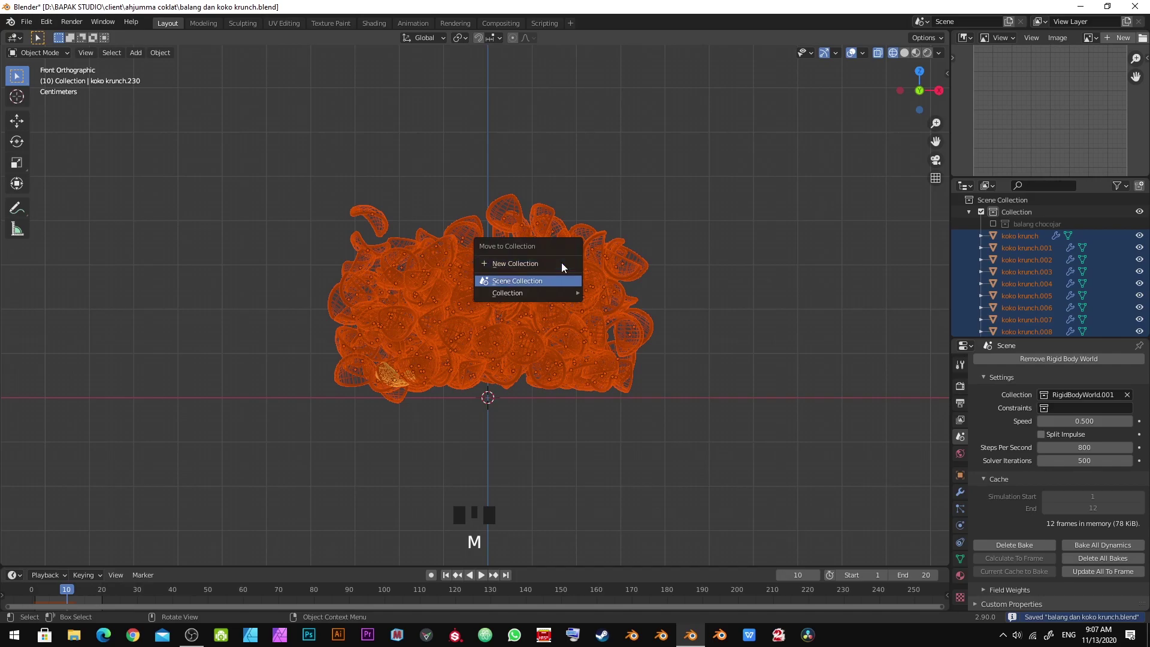
key(Down)
key(Up)
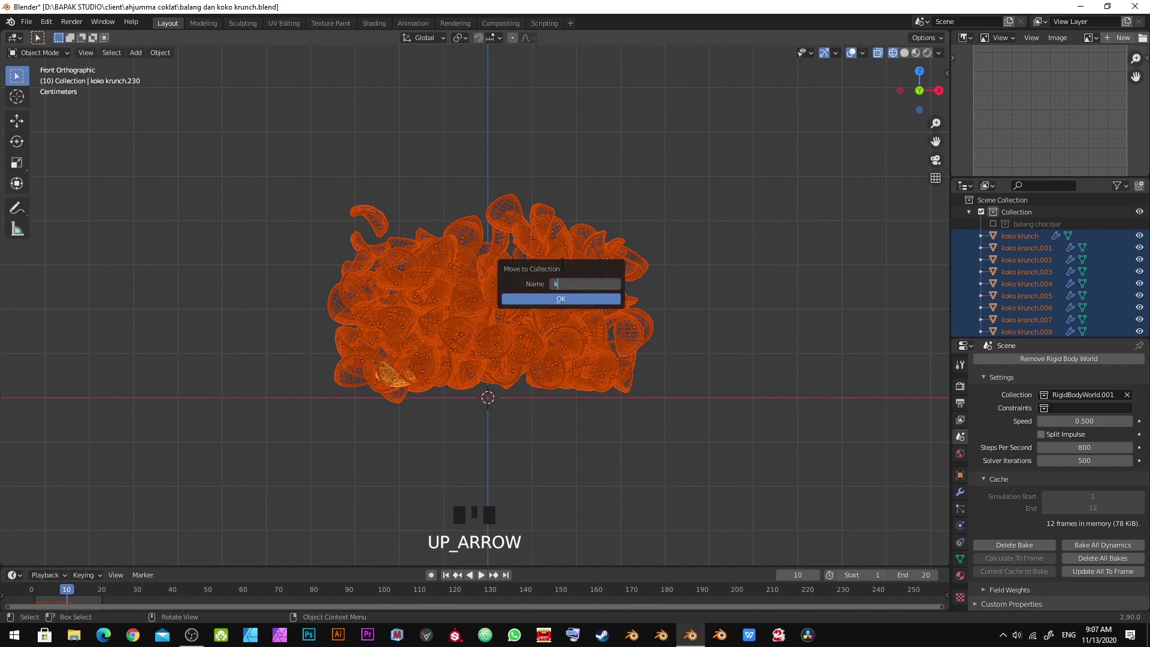
key(o)
key(k)
key(BackSpace)
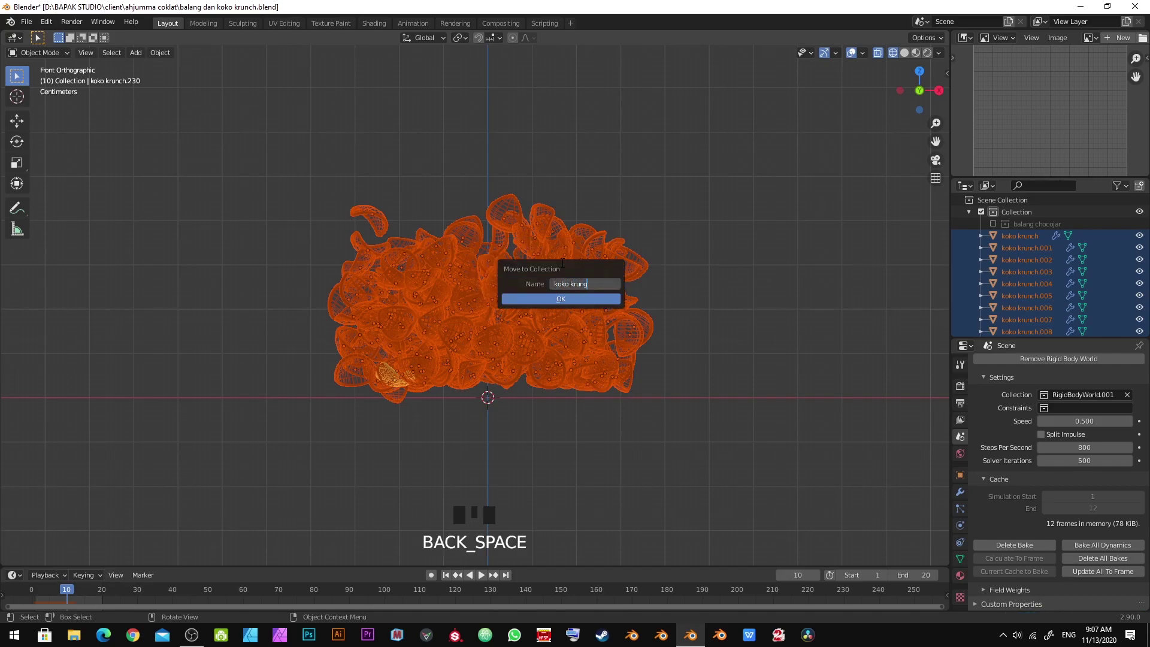
key(Return)
Bake the rigid body simulation to keyframes (1–20), stretch the keys across roughly frames 1–48, and return to frame 1
key(z)
drag(165, 55, 353, 431)
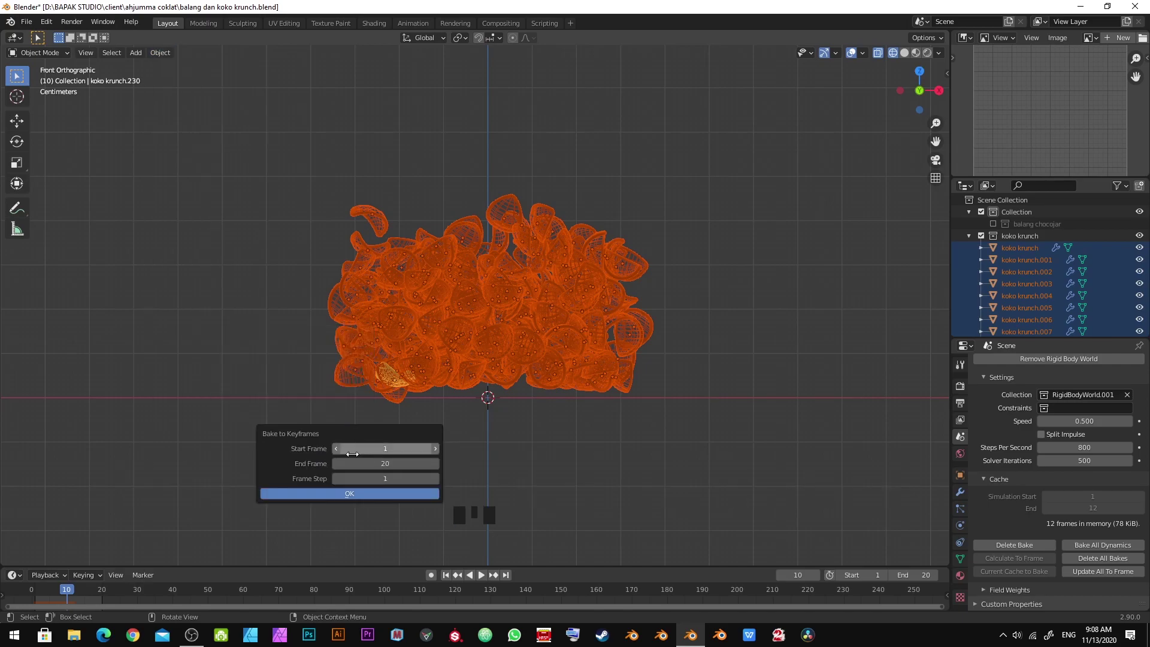
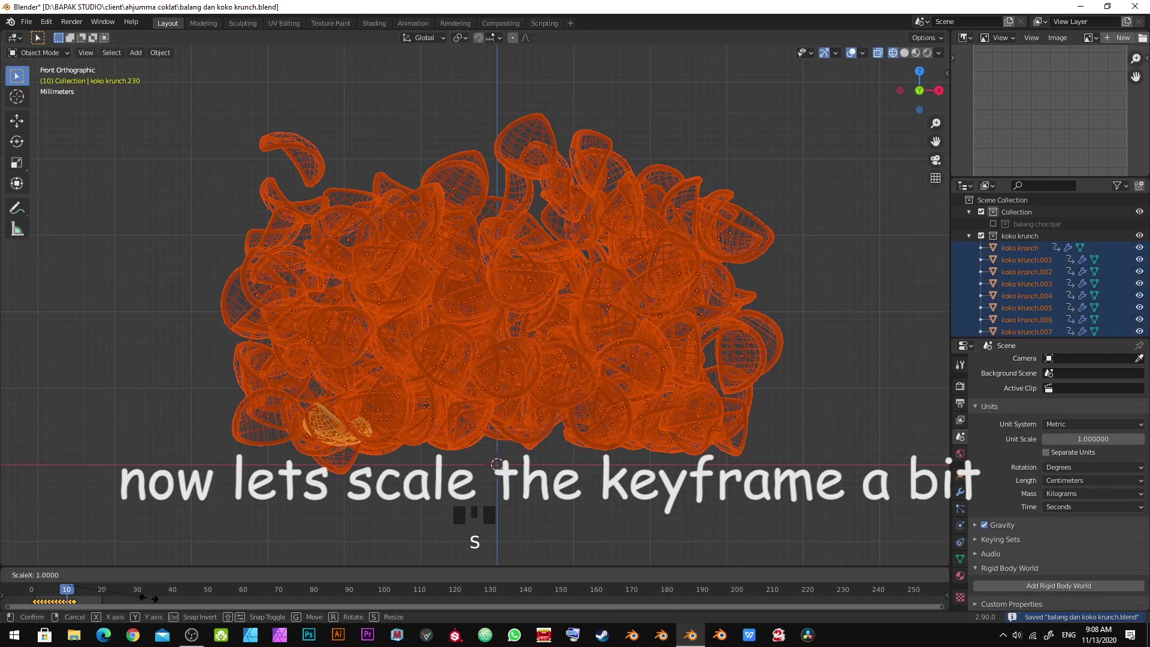
key(KP_Enter)
key(g)
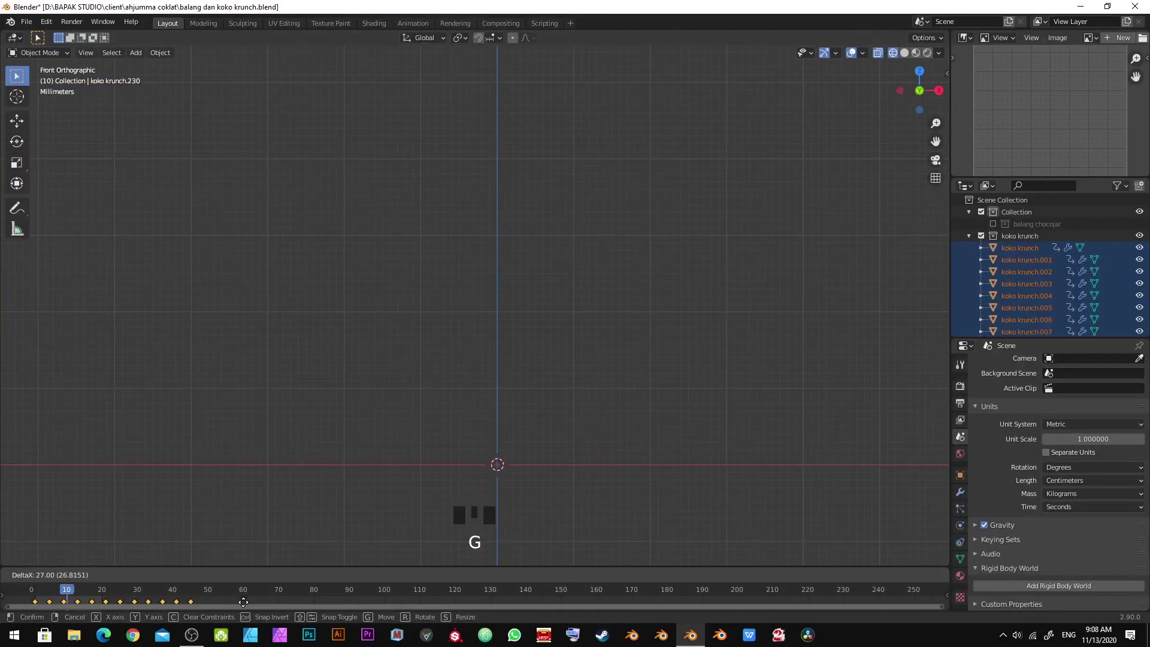
click(249, 608)
key(shift+Left)
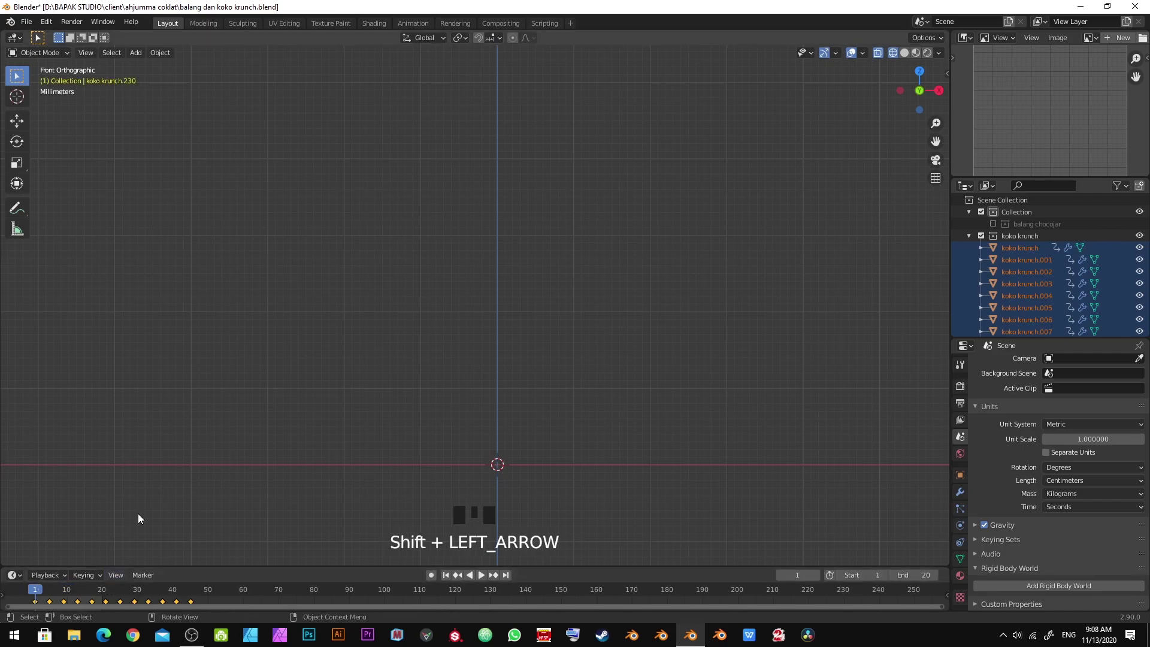
Show the jar again and play the falling animation of the pieces
scroll(down, 3)
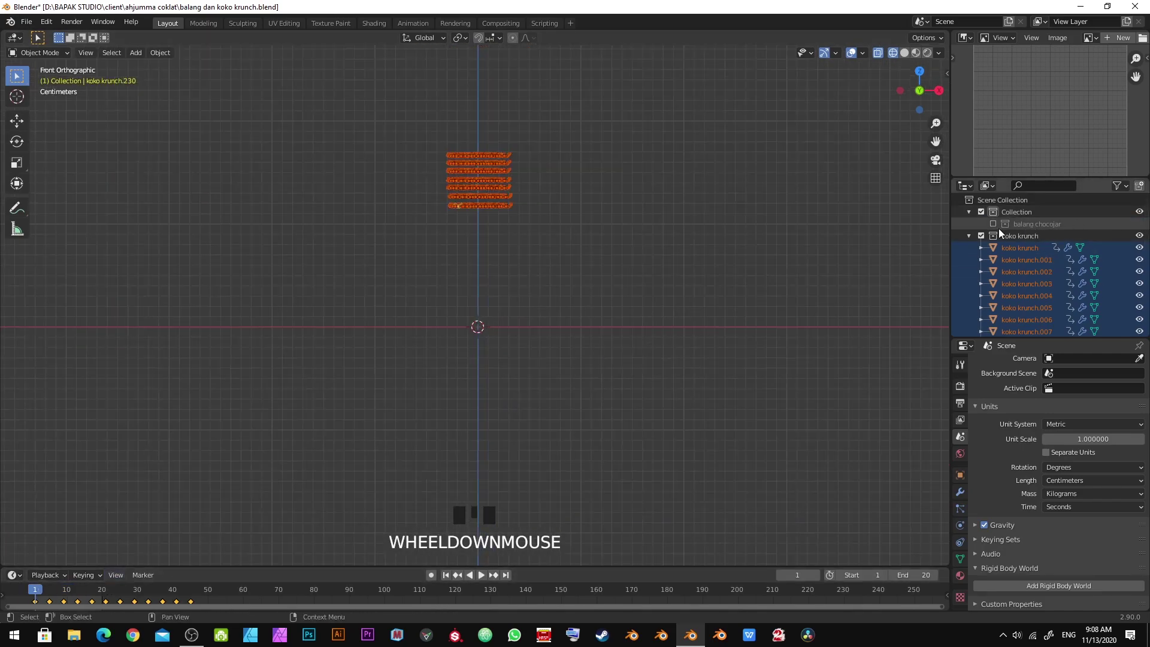
click(994, 228)
scroll(up, 3)
key(alt+a)
drag(477, 176, 496, 349)
key(ctrl+s)
scroll(up, 3)
drag(555, 319, 580, 219)
scroll(down, 3)
key(space)
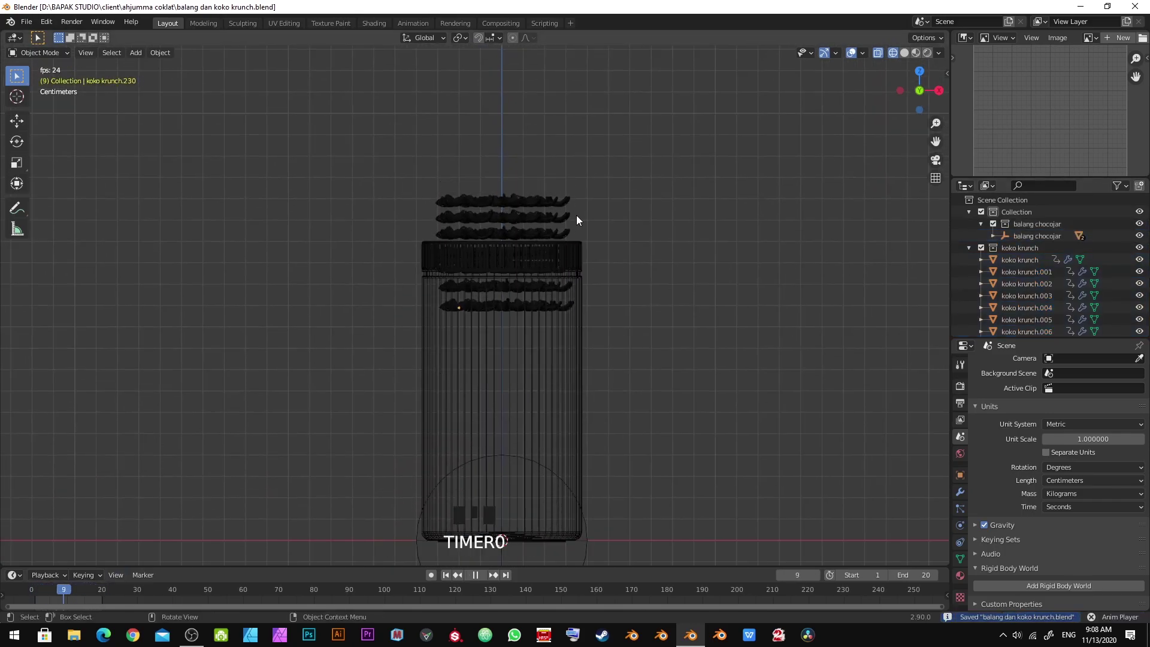
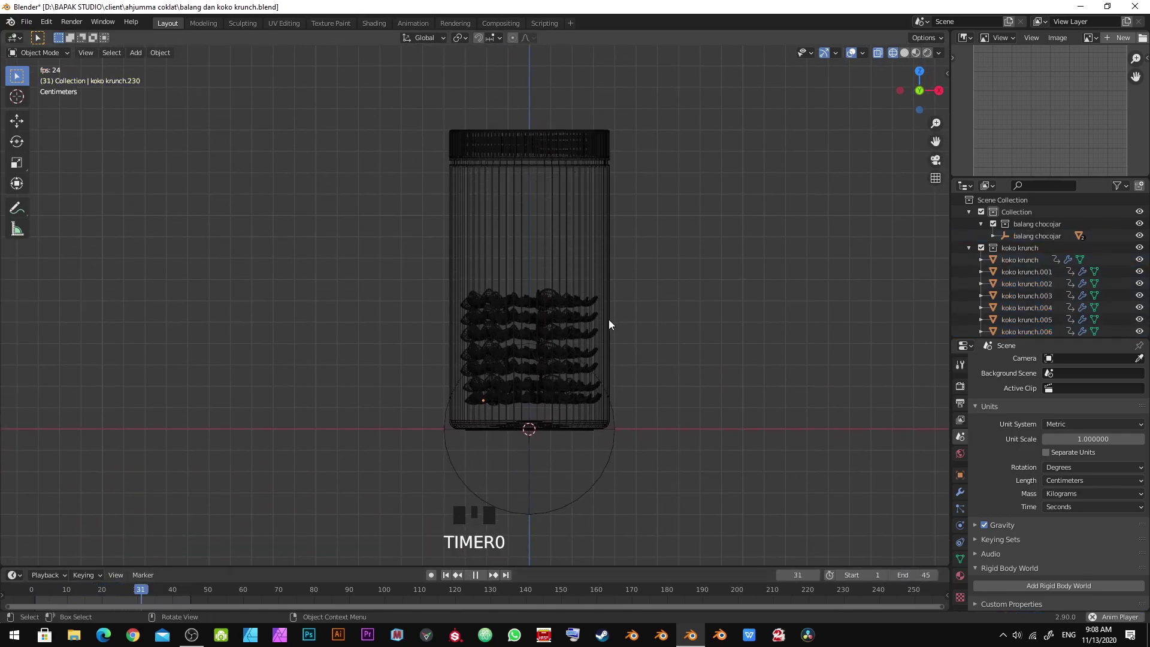
key(space)
End the animation at frame 45 and step through frames to settle on the frame-37 pile
scroll(up, 3)
key(KP_1)
key(Escape)
key(Left)
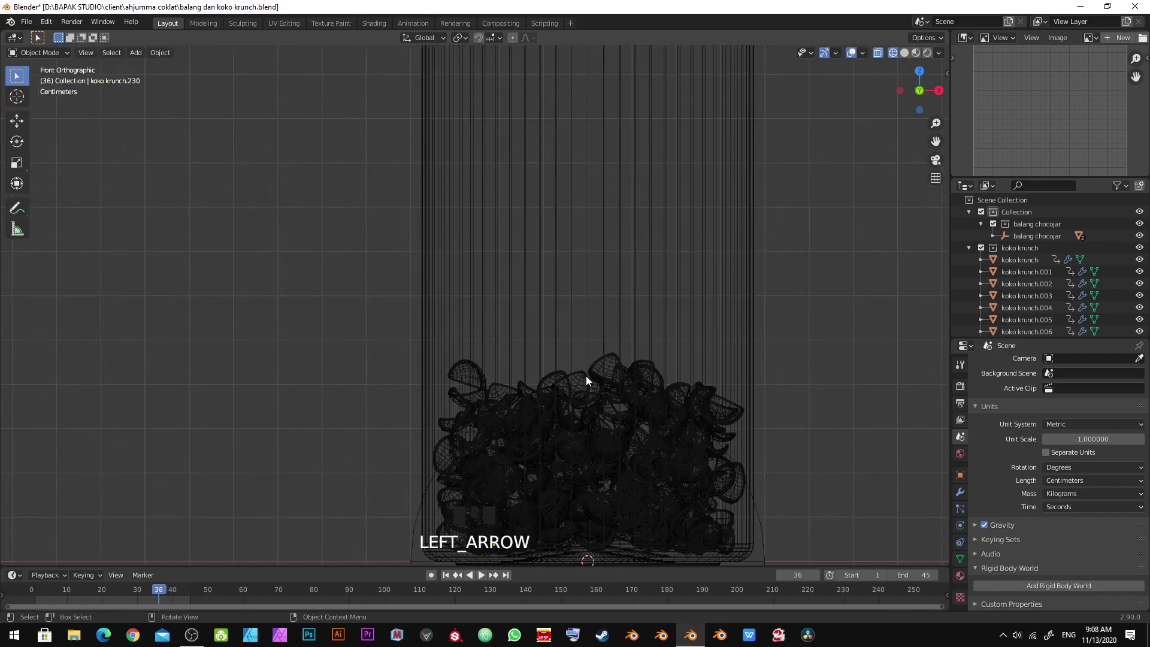
key(Right)
key(Left)
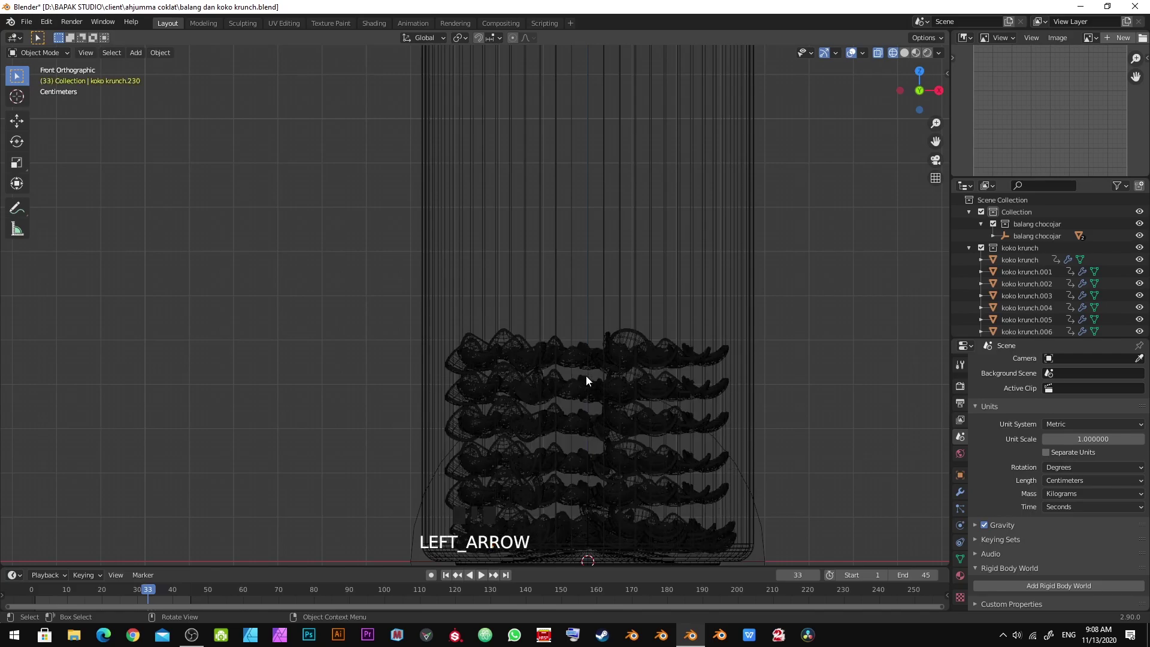
key(Right)
key(Left)
key(Right)
key(Left)
middle_click(514, 334)
key(alt+a)
scroll(up, 3)
key(ctrl+s)
key(Right)
key(Left)
key(Right)
key(Left)
Delete the pieces' keyframes so the frame-37 pile stays, and save the file
scroll(down, 3)
drag(542, 263, 538, 314)
scroll(up, 3)
key(ctrl+s)
key(a)
key(x)
key(ctrl+s)
scroll(down, 3)
drag(571, 276, 530, 321)
key(alt+a)
key(ctrl+s)
Switch the viewport to Rendered shading with Cycles to preview the jar pile
key(KP_1)
key(z)
middle_click(548, 251)
key(z)
key(ctrl+s)
drag(604, 258, 961, 389)
click(961, 389)
Orbit around the Cycles-rendered jar with 1 viewport sample and denoising, and save
drag(1067, 371, 1027, 471)
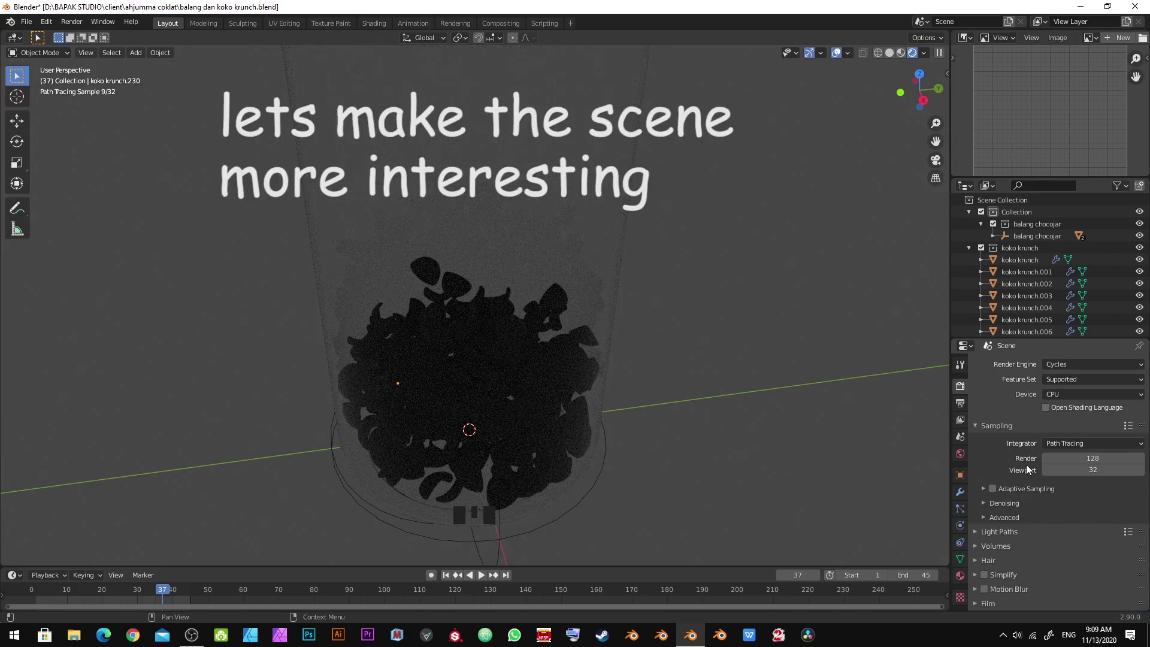
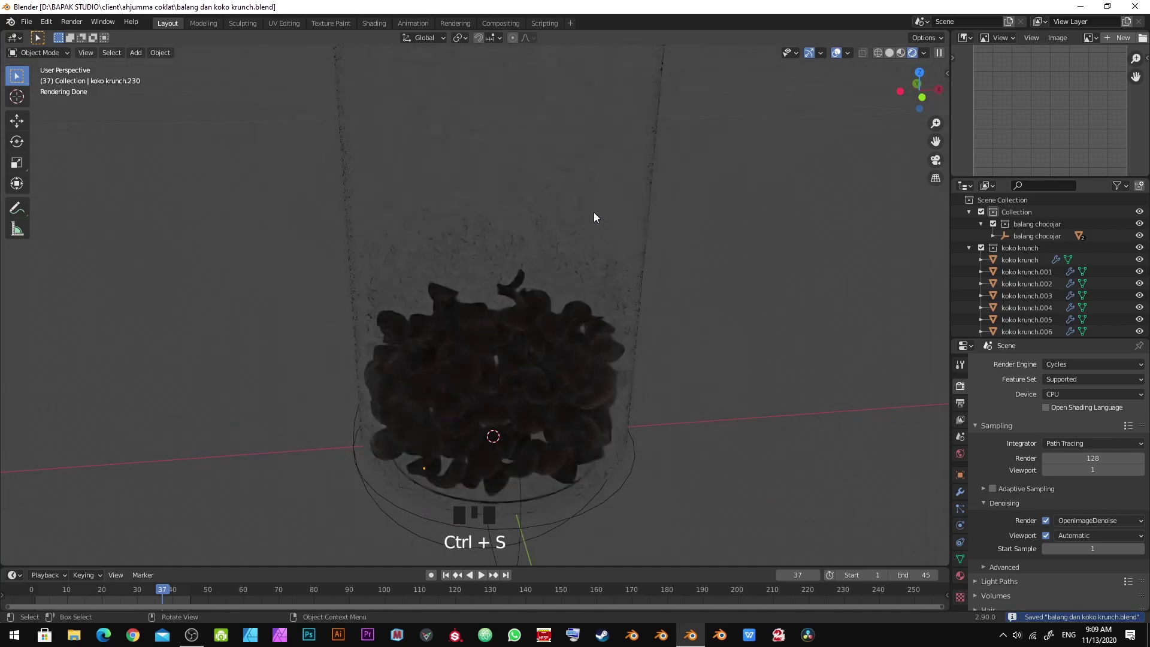
drag(603, 221, 600, 272)
scroll(down, 3)
key(ctrl+s)
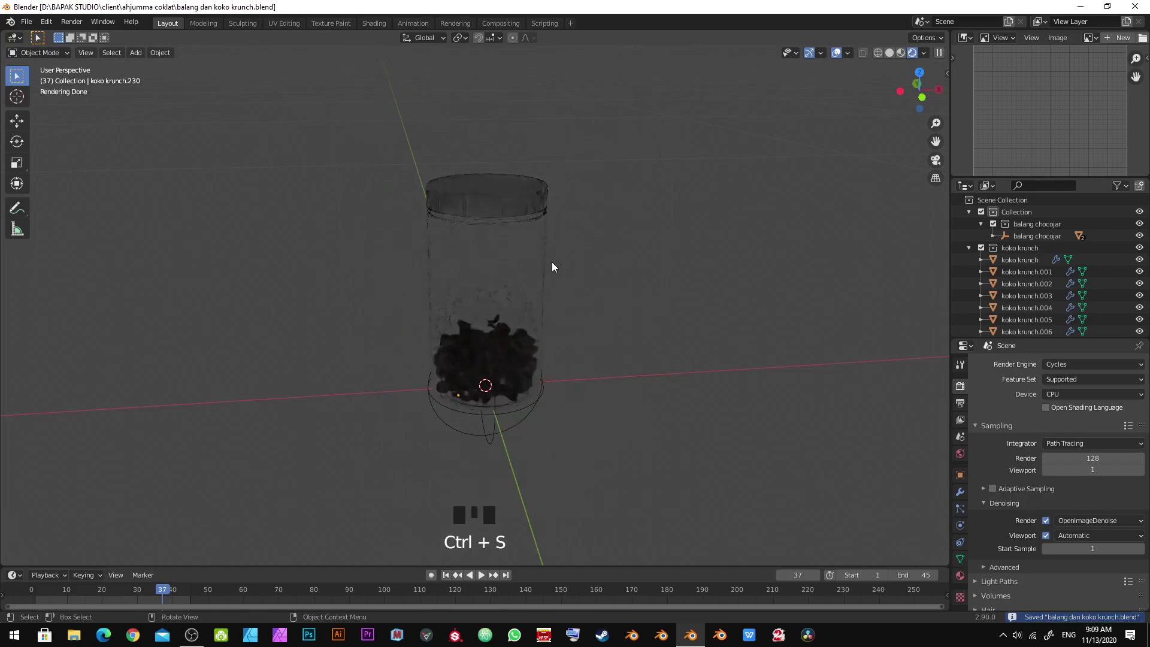
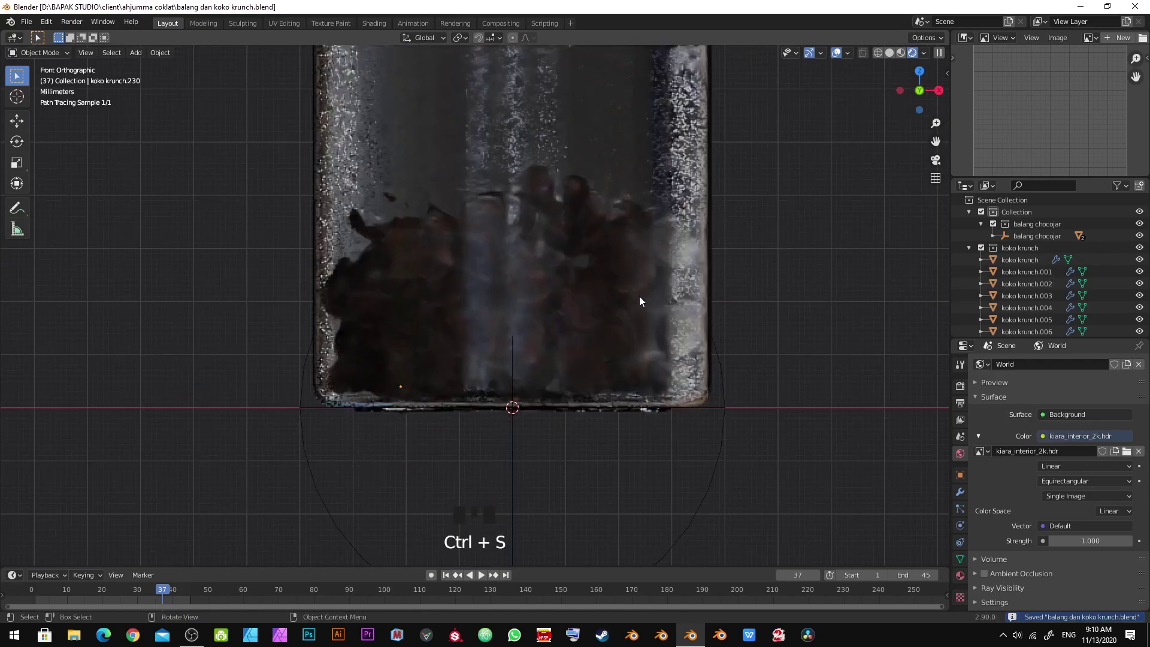
Return to wireframe and drag balang chocojar up to the Scene Collection top level
key(z)
key(ctrl+s)
click(250, 130)
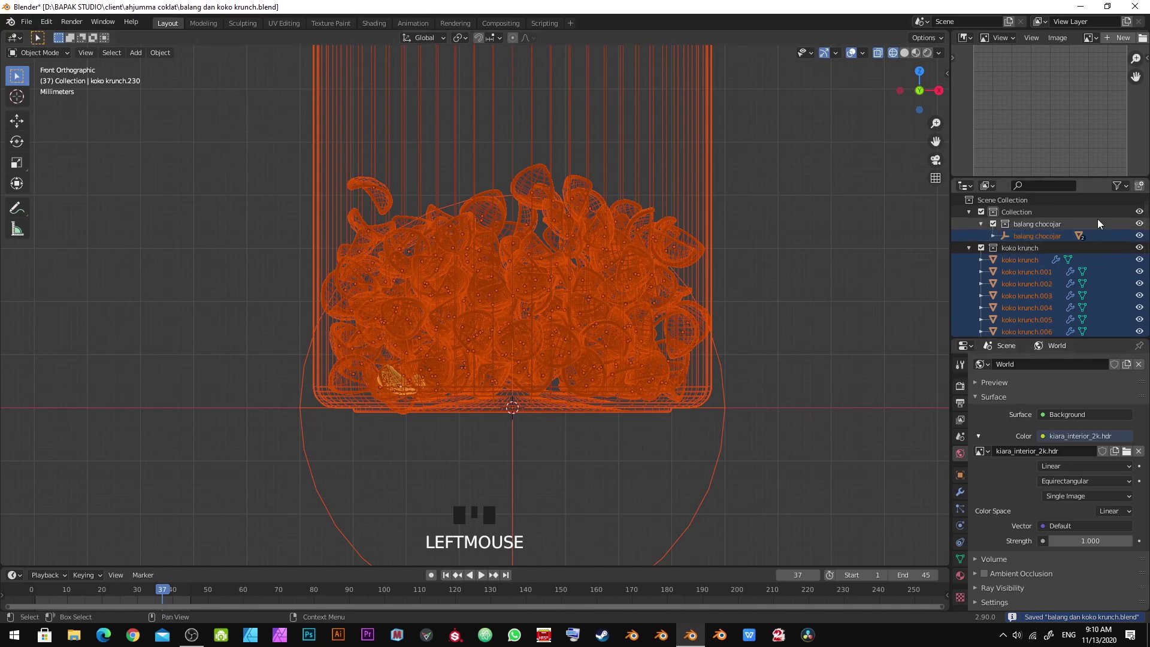
drag(1125, 189, 1053, 236)
key(alt+a)
click(1119, 215)
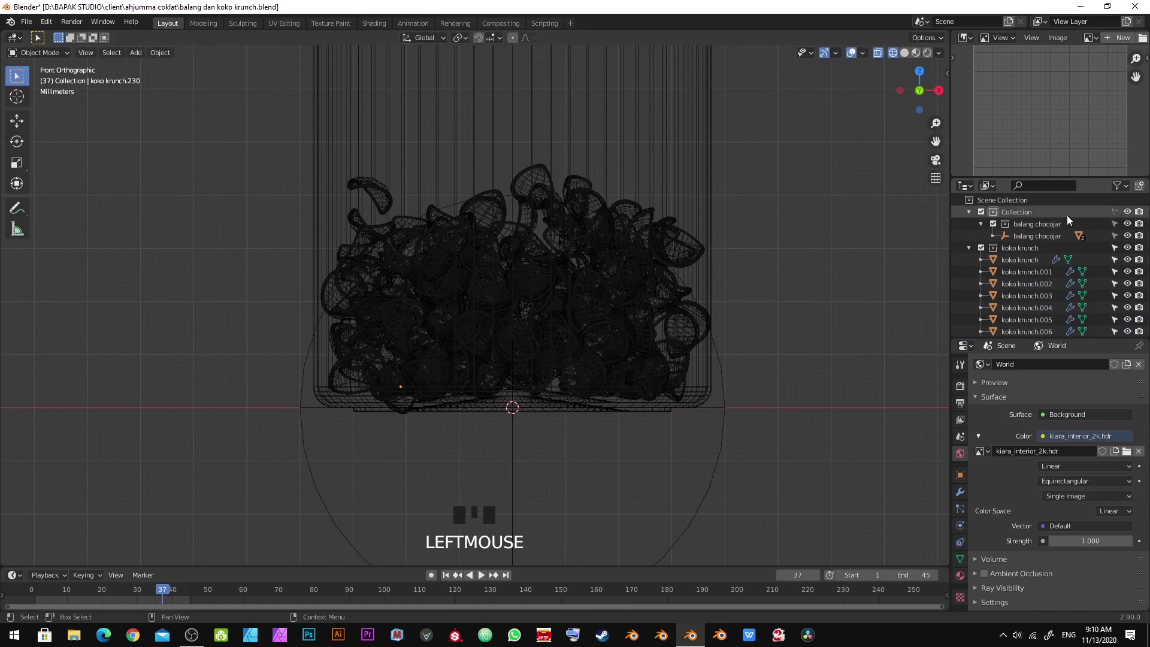
click(1028, 229)
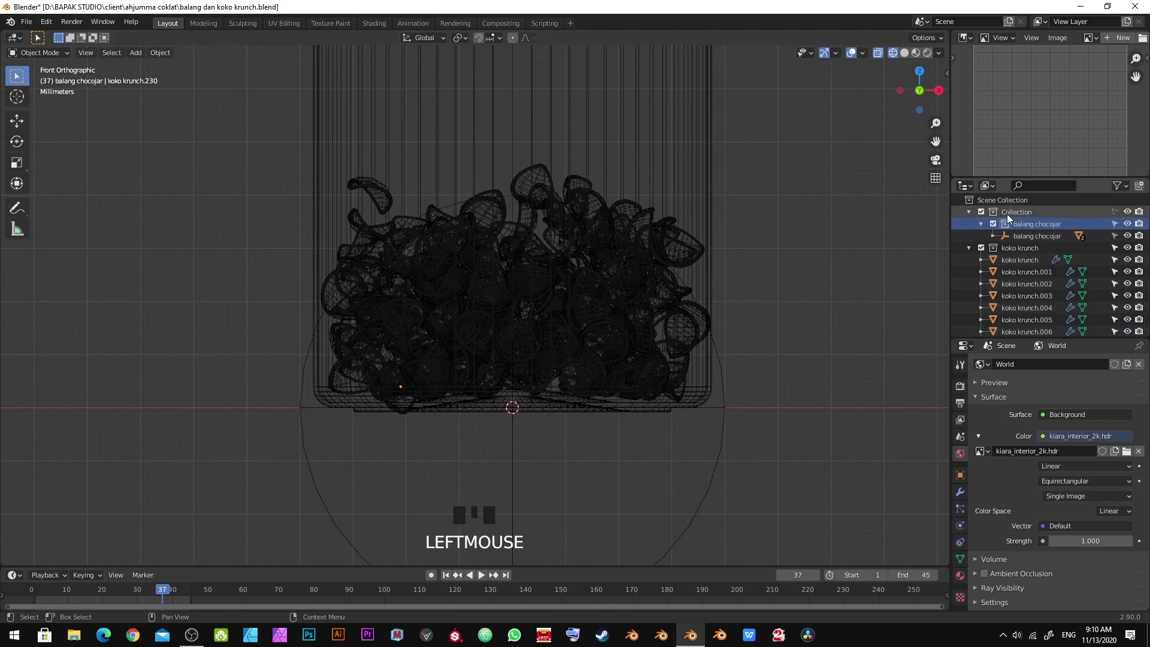
click(1019, 211)
click(1015, 224)
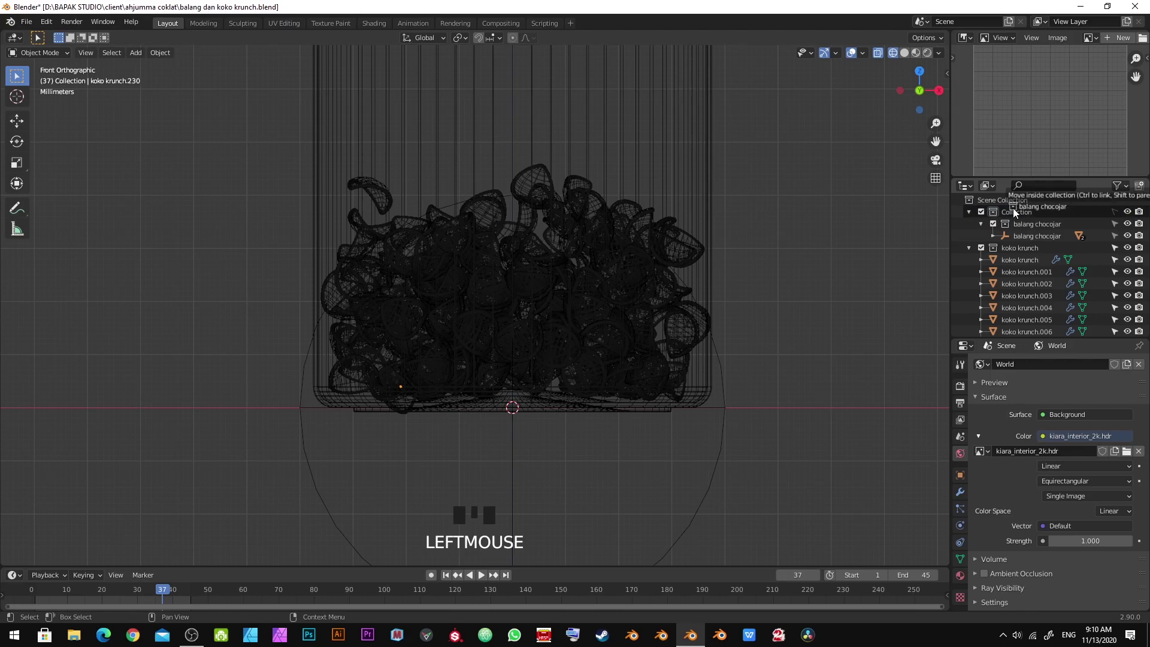
click(1021, 239)
Delete the now-empty Collection from the Outliner
key(alt+x)
click(1121, 216)
click(972, 214)
key(a)
Select the pile of pieces and duplicate a layer, moving it up along Z
drag(609, 307, 722, 406)
click(722, 407)
drag(784, 381, 688, 293)
scroll(up, 3)
key(g)
click(760, 303)
key(g)
click(775, 272)
scroll(down, 3)
scroll(up, 3)
middle_click(568, 334)
key(alt+a)
key(a)
drag(693, 354, 501, 445)
scroll(down, 3)
click(472, 455)
drag(570, 384, 652, 286)
scroll(up, 3)
key(g)
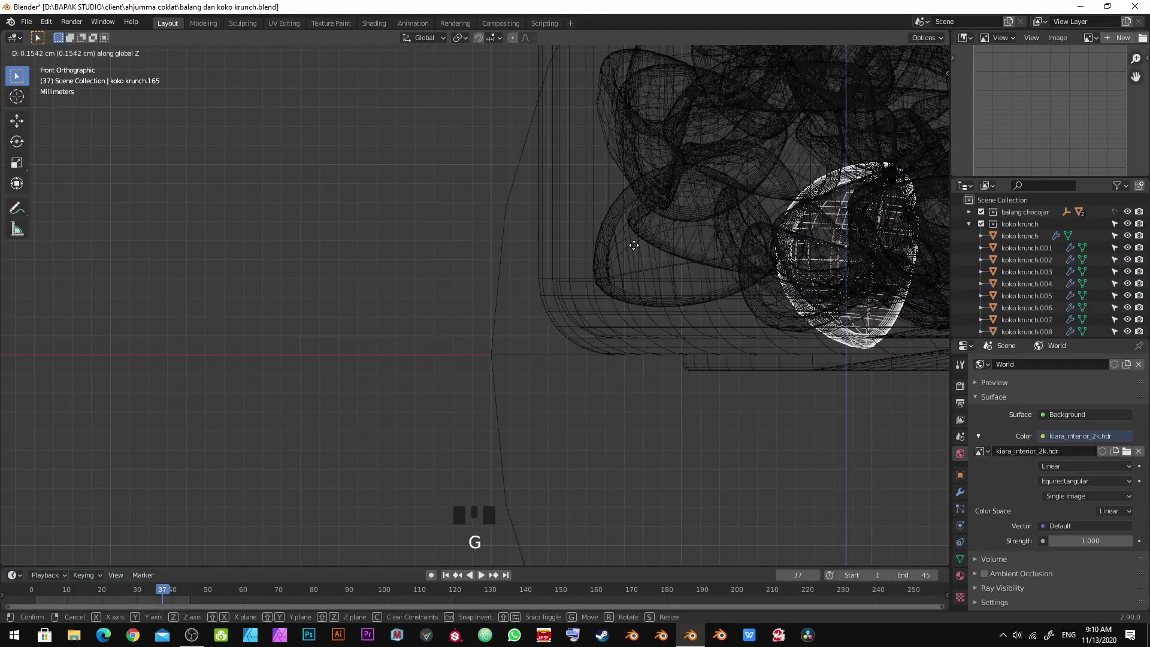
click(636, 249)
Check the stack from front and side views, save, and raise the duplicated pieces above the pile
key(alt+a)
scroll(down, 3)
drag(708, 283, 448, 368)
key(KP_1)
key(KP_3)
drag(590, 229, 627, 310)
key(ctrl+s)
key(ctrl+KP_1)
key(ctrl+KP_3)
key(alt+a)
key(ctrl+s)
scroll(down, 3)
drag(608, 281, 627, 361)
key(a)
scroll(down, 3)
scroll(up, 3)
key(alt+d)
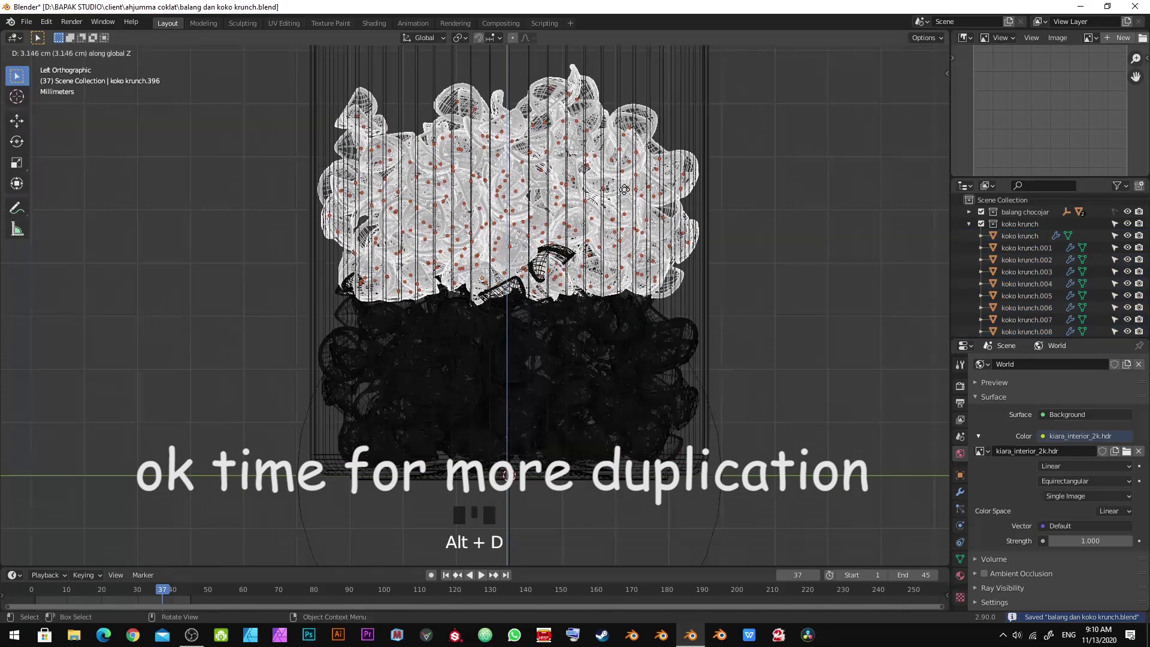
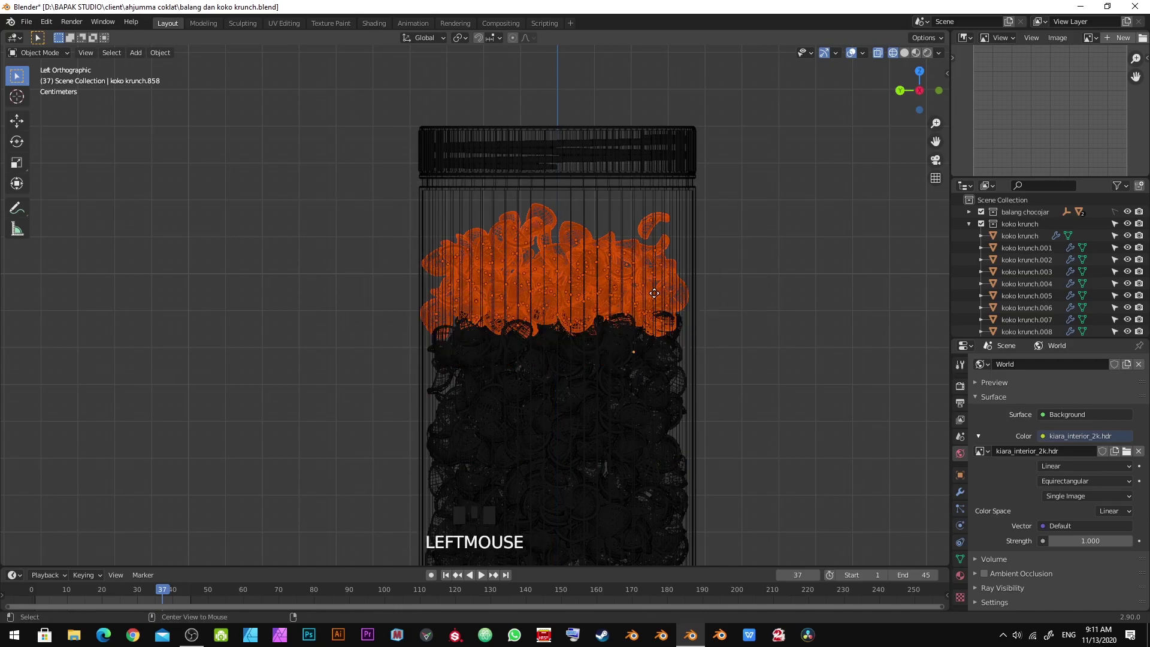
Duplicate cereal pieces, lift and rotate them into place on the pile, then save
key(alt+d)
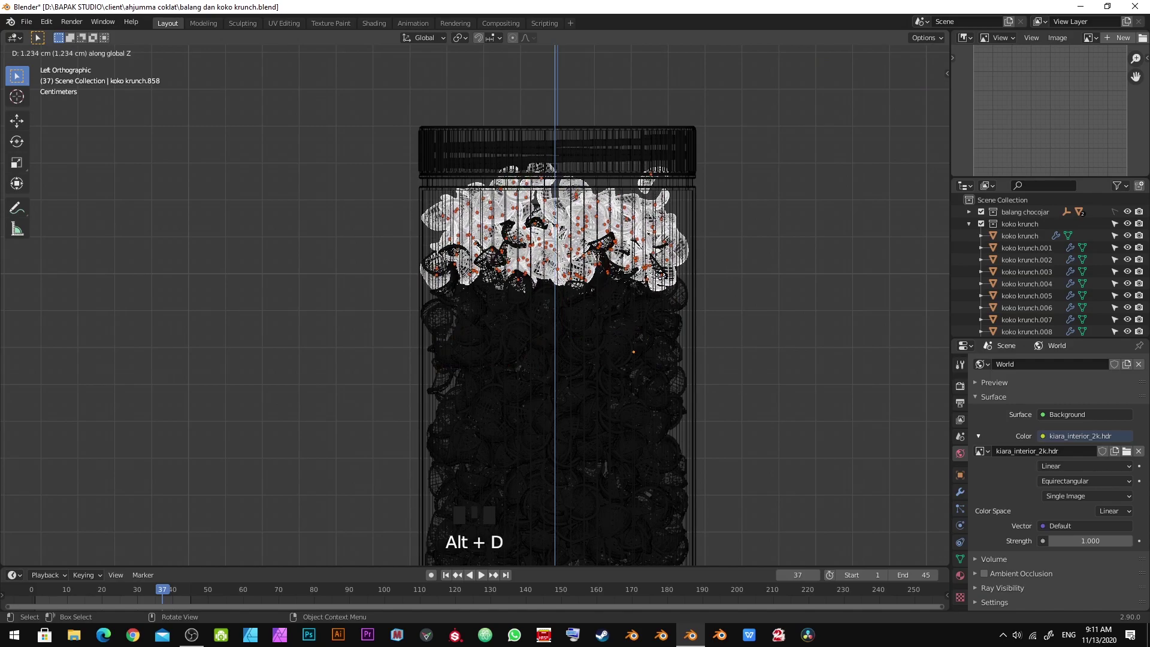
click(663, 278)
drag(717, 268, 726, 343)
key(r)
key(KP_Enter)
key(alt+a)
key(ctrl+s)
Nudge several individual cereal pieces one by one into gaps atop the jar's pile
scroll(up, 3)
click(661, 248)
scroll(up, 3)
key(g)
click(612, 113)
key(g)
click(570, 136)
key(g)
click(679, 164)
key(g)
click(758, 153)
key(g)
click(820, 175)
drag(767, 192, 529, 214)
key(g)
key(alt+a)
Move two stray cereal pieces floating above the pile down into it and save the project
click(492, 213)
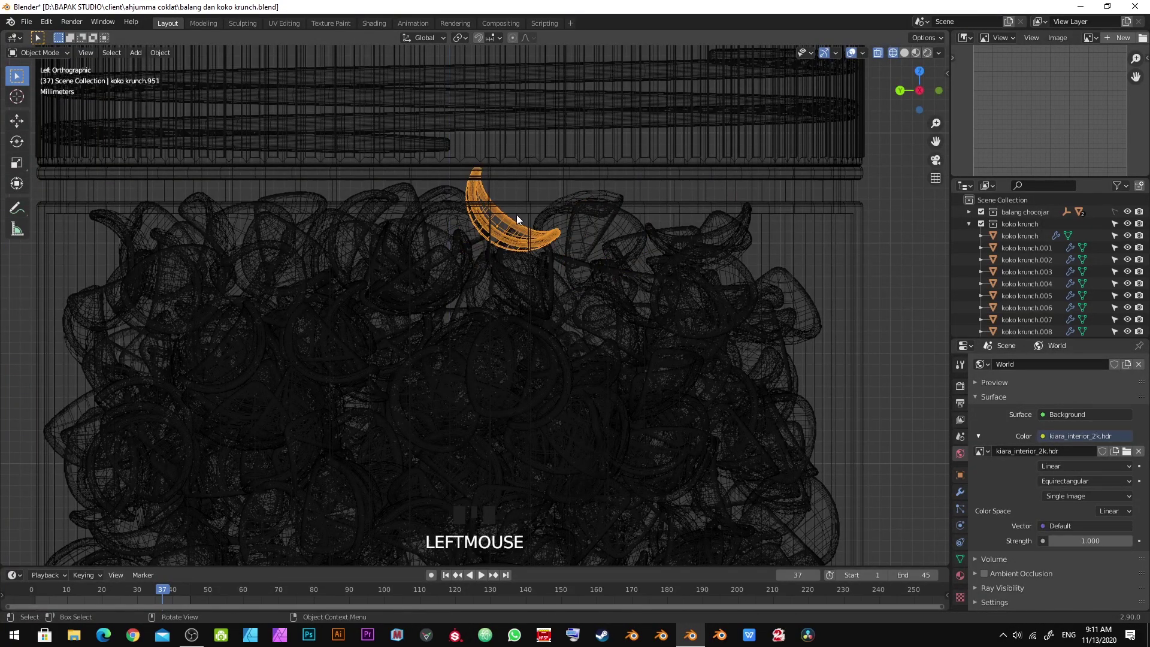
key(g)
click(560, 239)
key(alt+a)
scroll(down, 3)
key(ctrl+s)
Select a cluster of pieces on the pile's right, then orbit to look down at the jar for a shading change
scroll(up, 3)
click(647, 260)
drag(667, 254, 653, 269)
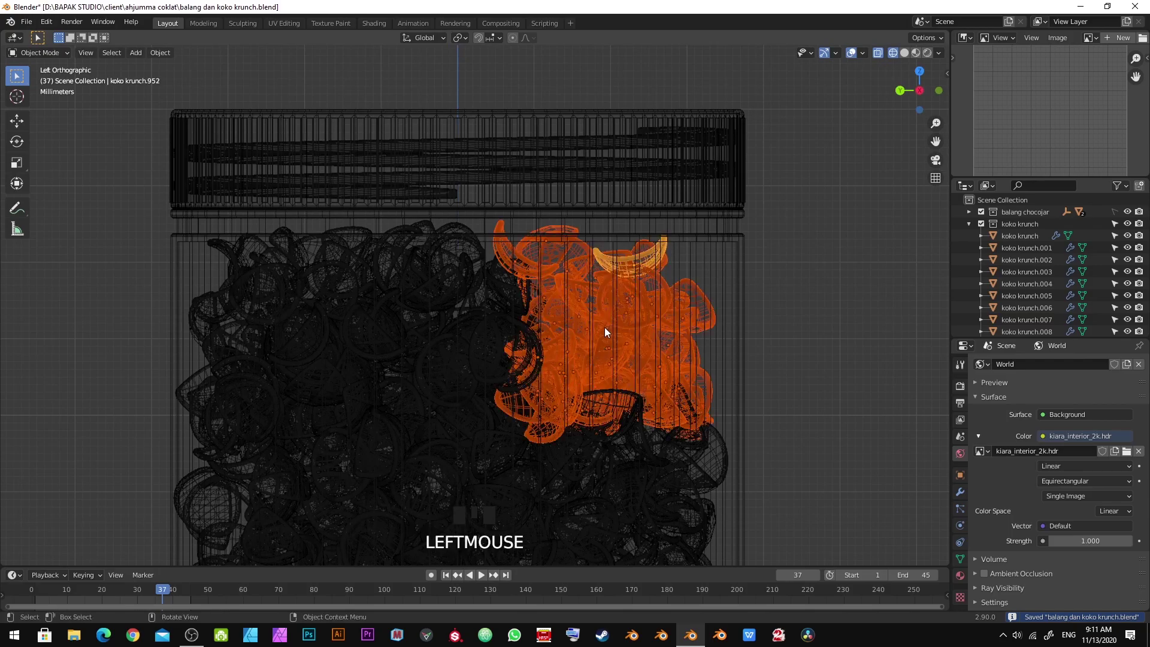
scroll(down, 3)
drag(597, 321, 554, 337)
key(alt+a)
scroll(down, 3)
drag(564, 316, 502, 350)
key(z)
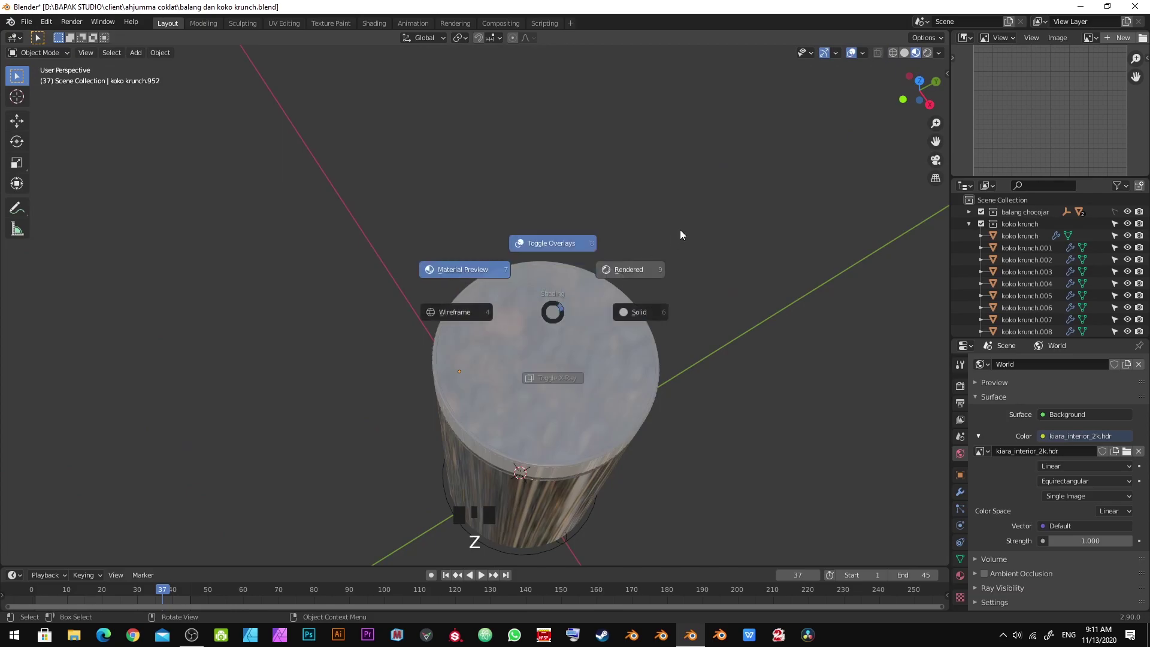
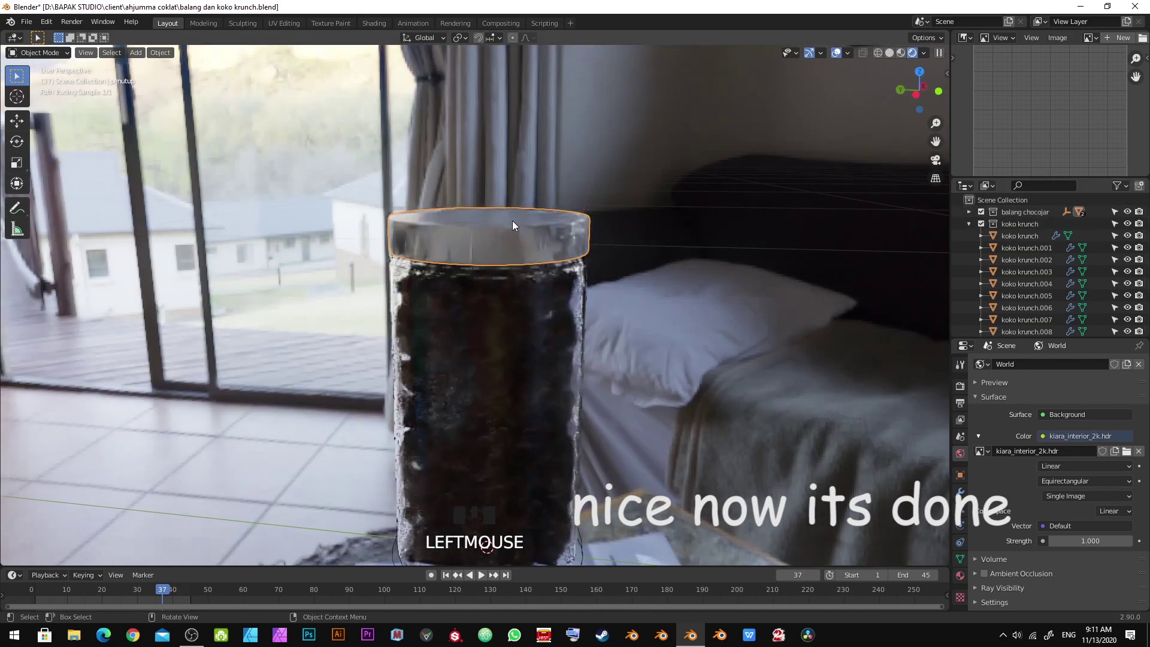
Hide a cereal piece, save, and orbit to review the lidded jar under the HDRI room lighting
key(g)
right_click(723, 286)
key(h)
drag(622, 283, 614, 307)
key(ctrl+s)
drag(594, 307, 502, 204)
key(ctrl+s)
click(460, 182)
Look straight down into the jar from Top view with Material Preview shading
key(KP_7)
key(a)
scroll(up, 3)
key(z)
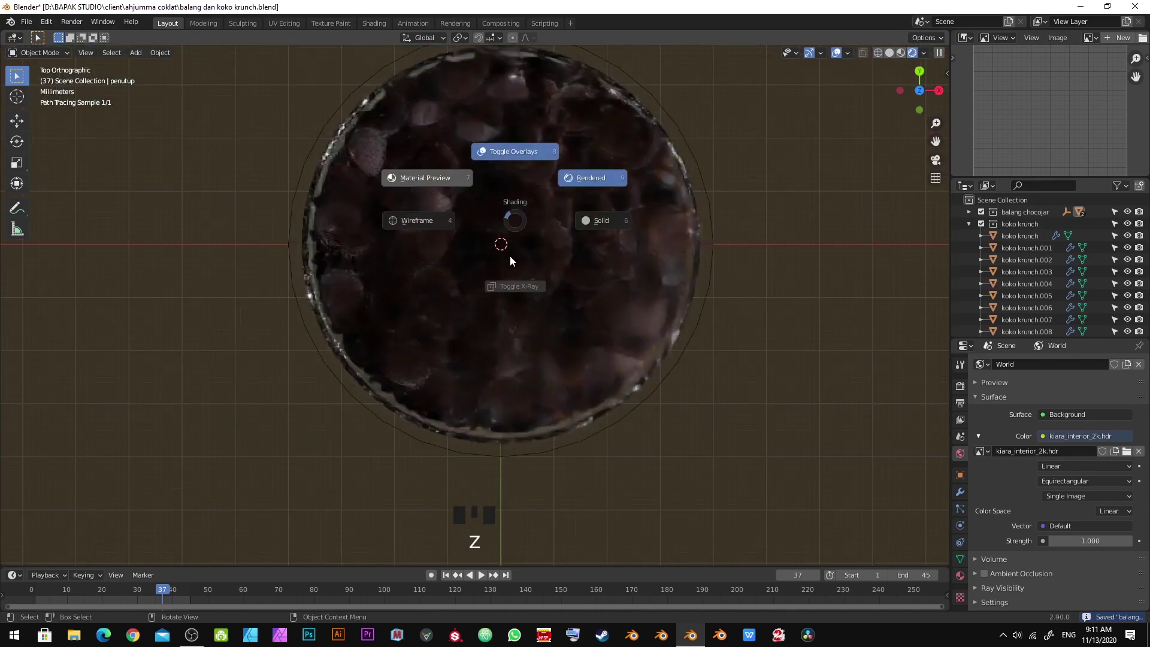
scroll(down, 3)
drag(557, 329, 465, 166)
Build a selection of the cereal pieces sitting at the top of the pile
click(465, 167)
click(389, 197)
click(438, 235)
click(490, 232)
drag(514, 236, 592, 216)
click(592, 217)
click(1111, 212)
click(1116, 215)
key(alt+a)
click(453, 232)
drag(469, 252, 469, 200)
click(469, 200)
drag(493, 247, 514, 286)
key(KP_7)
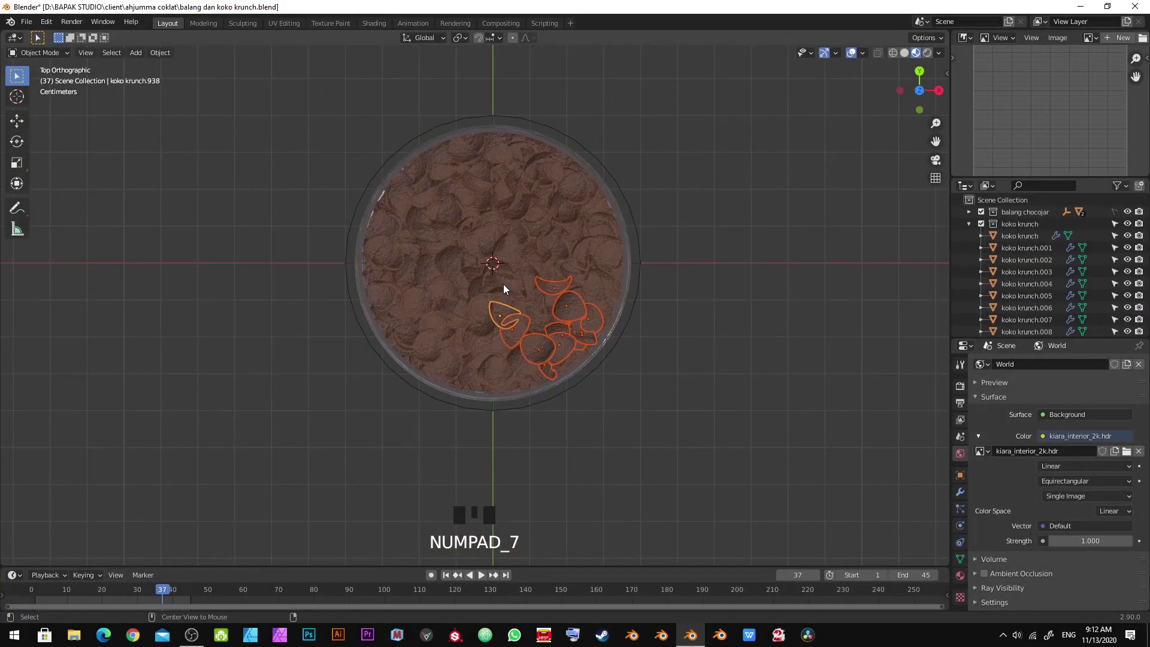
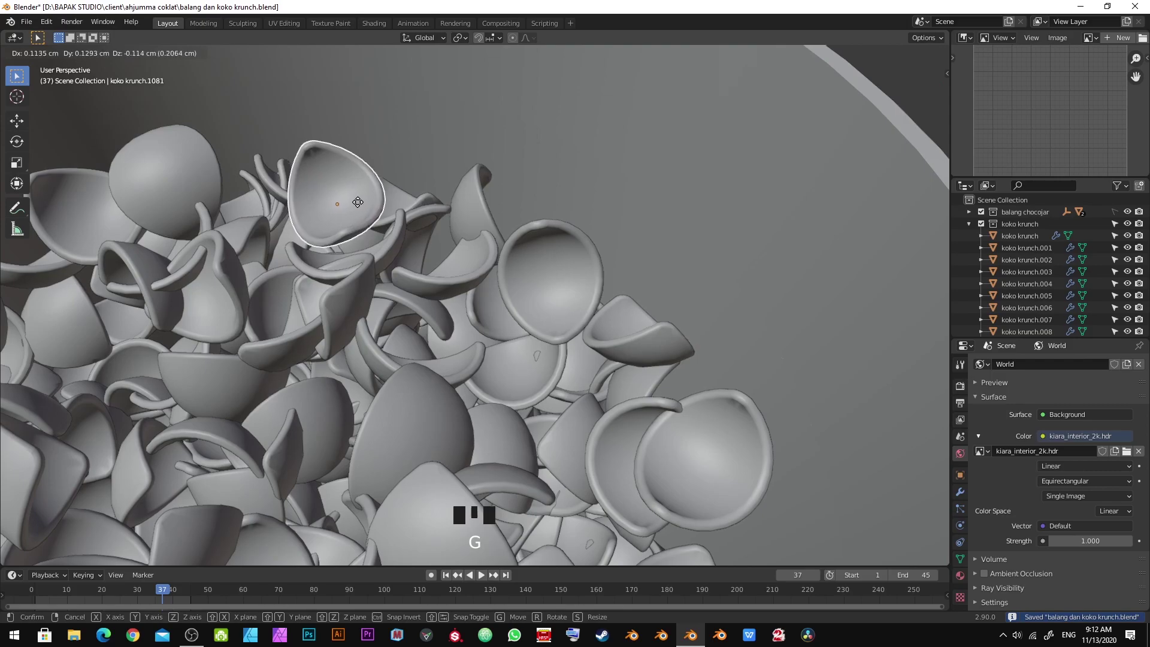
Push protruding cereal pieces down into the pile and save the project
click(363, 209)
key(alt+a)
drag(287, 228, 564, 225)
key(ctrl+s)
drag(504, 230, 354, 249)
Show the jar in material preview against the room and orbit around it
scroll(down, 3)
drag(409, 242, 555, 222)
key(z)
scroll(down, 3)
drag(542, 246, 519, 272)
Save, view the jar from the front, unhide the hidden pieces and save again
key(z)
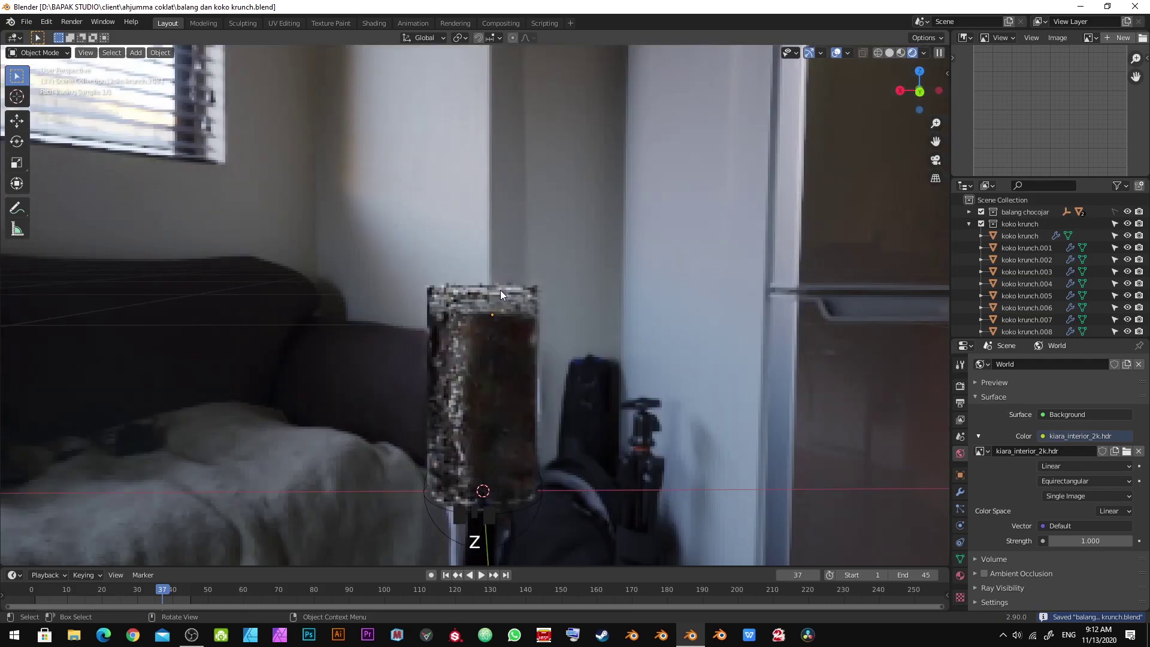
key(ctrl+s)
key(KP_1)
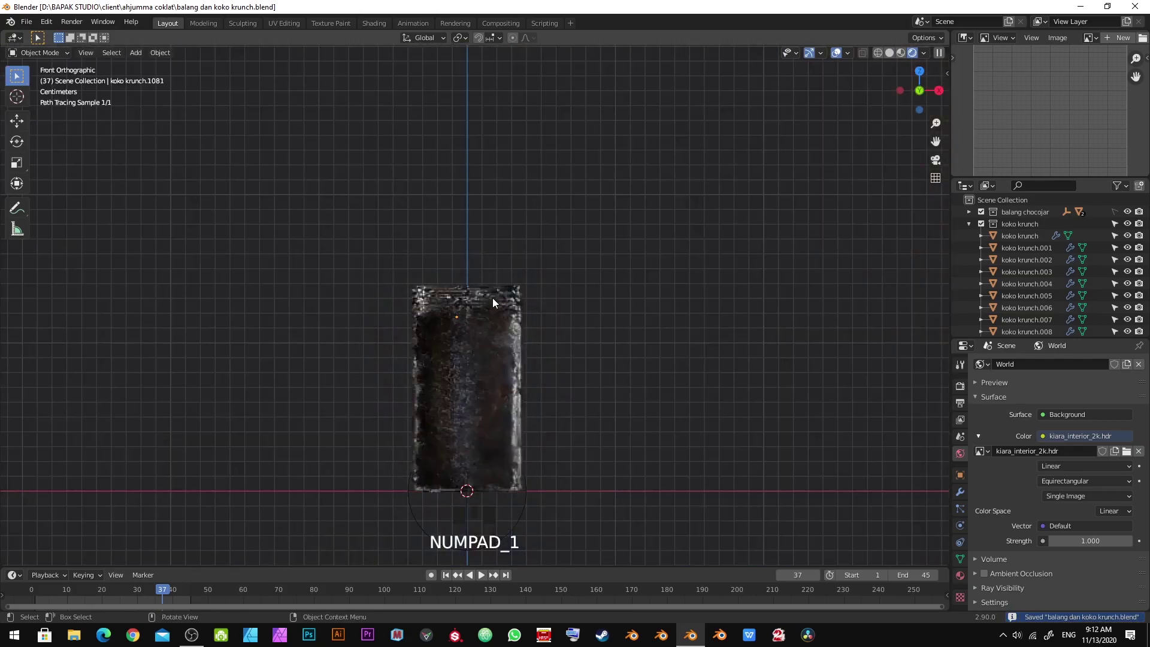
scroll(up, 3)
drag(504, 282, 504, 225)
key(ctrl+s)
scroll(down, 3)
key(alt+h)
scroll(up, 3)
key(alt+a)
key(ctrl+s)
Orbit around the jar and bring up the Cycles render engine and sampling settings
drag(559, 323, 516, 366)
scroll(down, 3)
drag(515, 362, 519, 328)
key(ctrl+s)
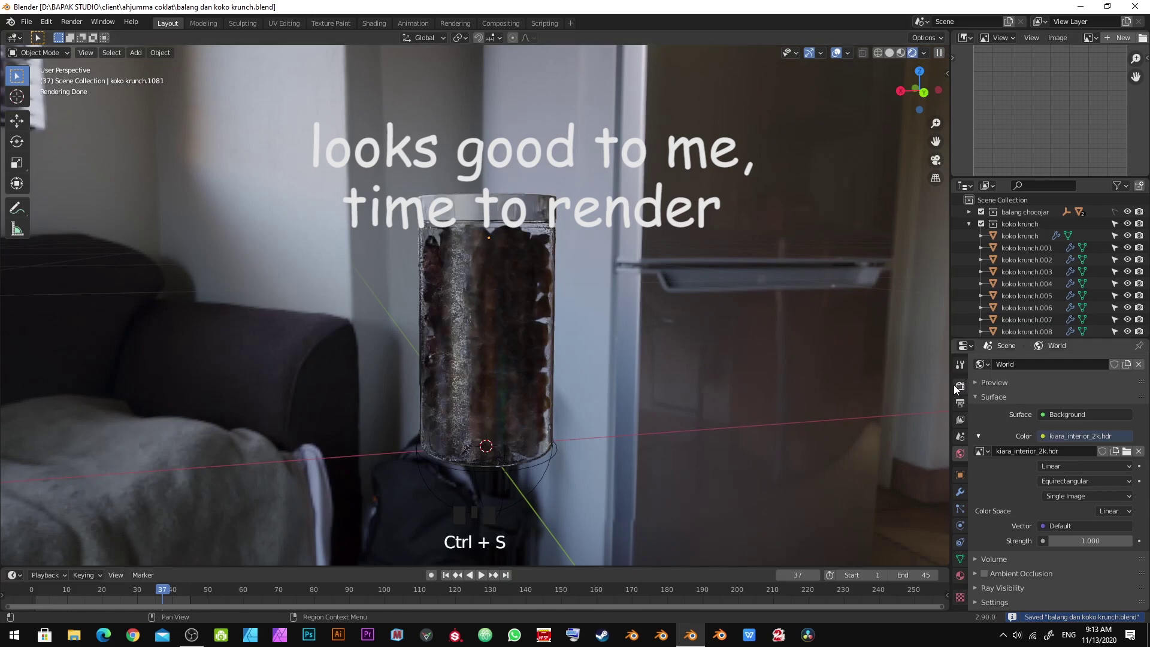
click(964, 389)
drag(1056, 395, 1039, 476)
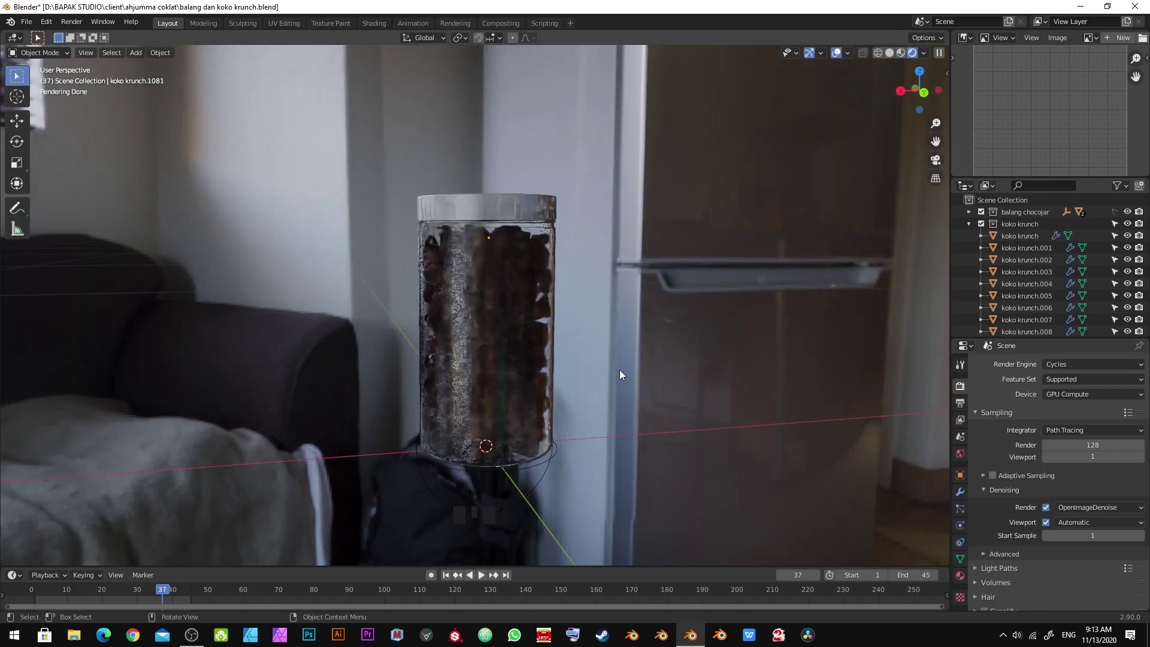
key(ctrl+s)
scroll(up, 3)
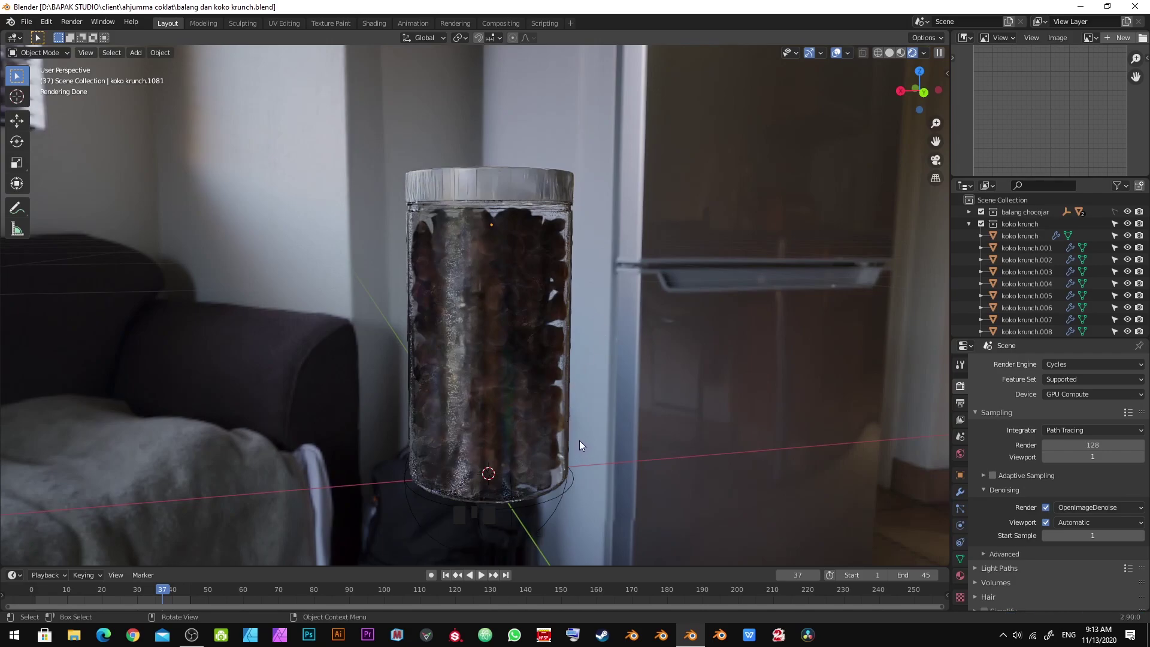
scroll(up, 3)
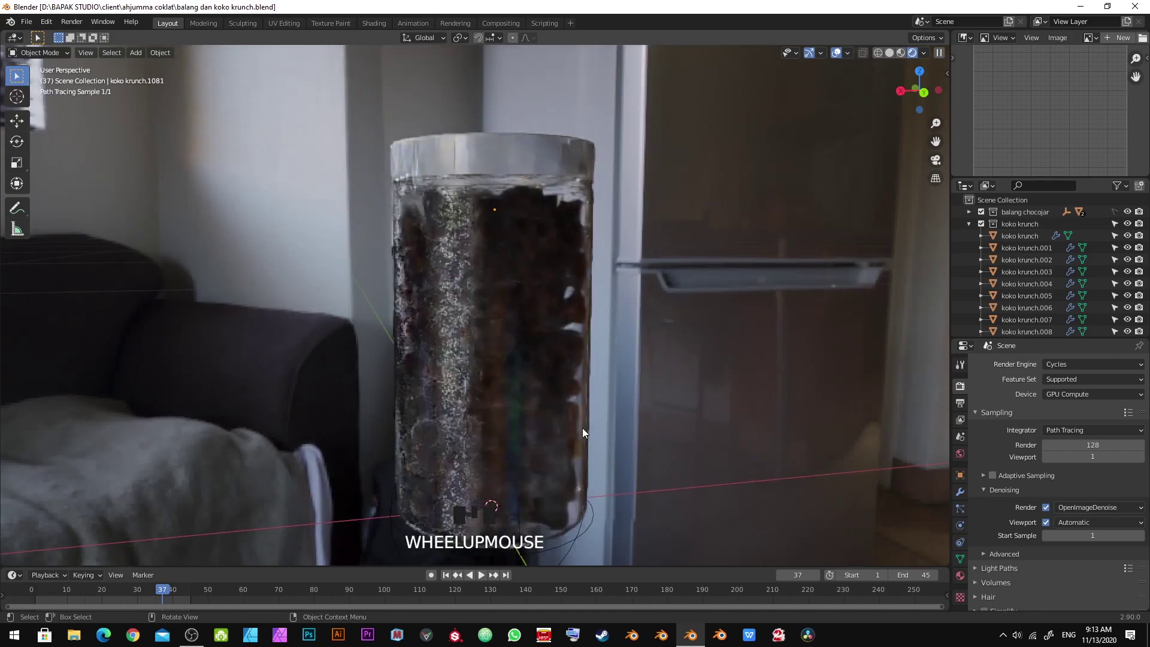
Enable Film Transparent and Transparent Glass so the jar renders on an empty background
drag(586, 411, 625, 406)
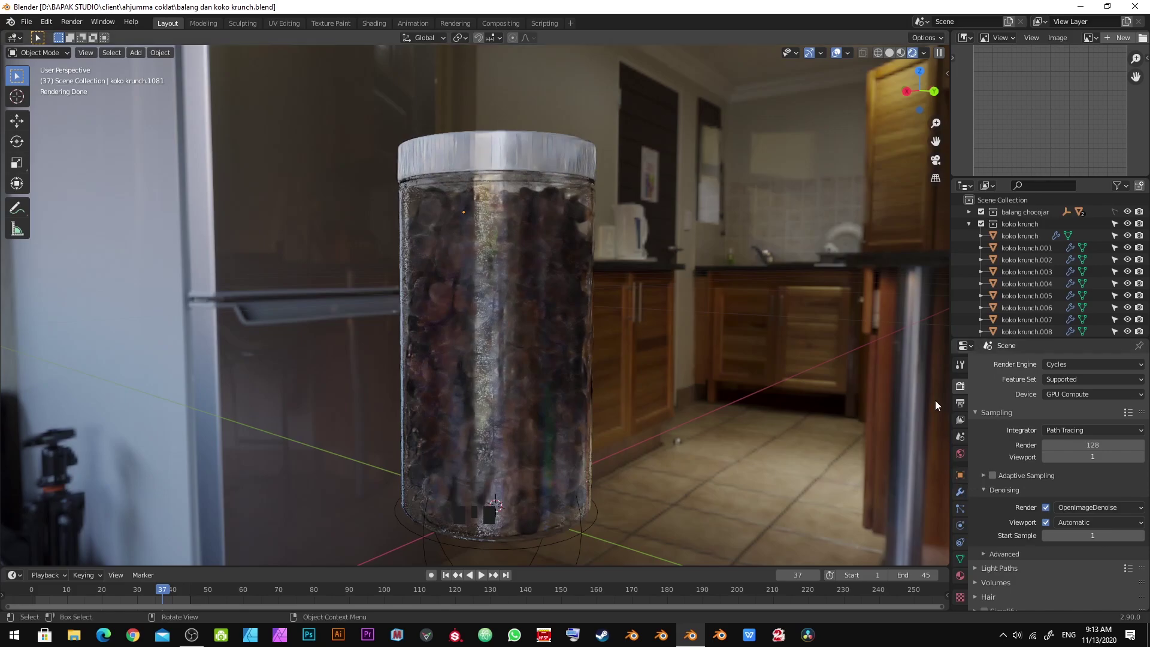
scroll(down, 3)
drag(995, 573, 1012, 549)
scroll(down, 3)
click(1055, 515)
click(997, 500)
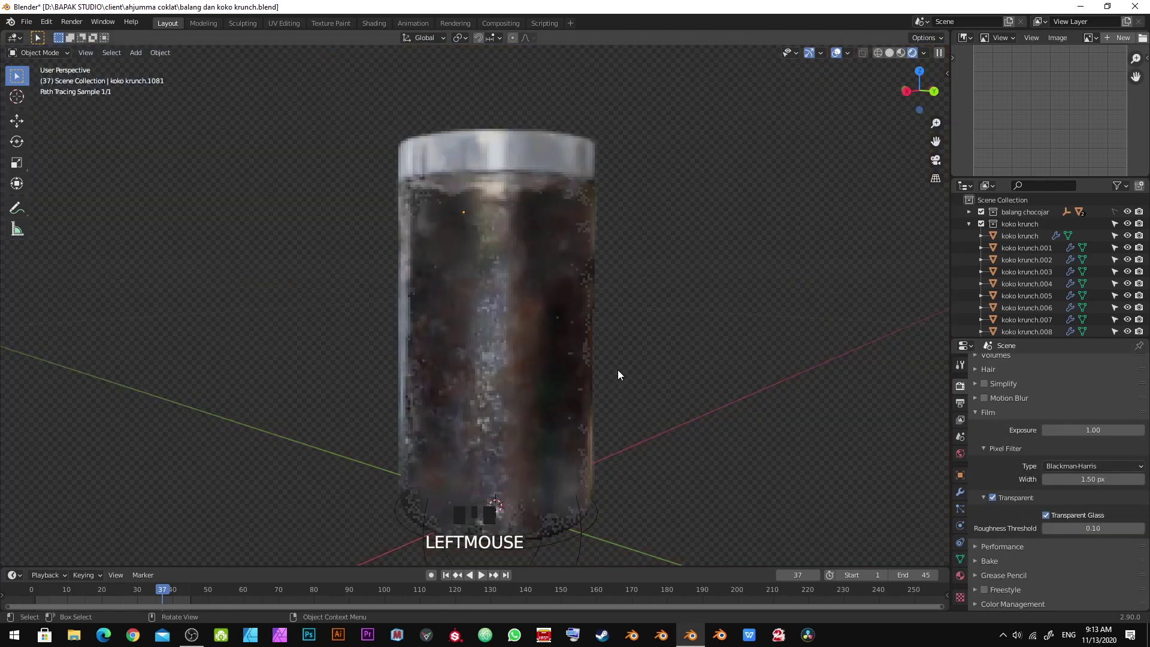
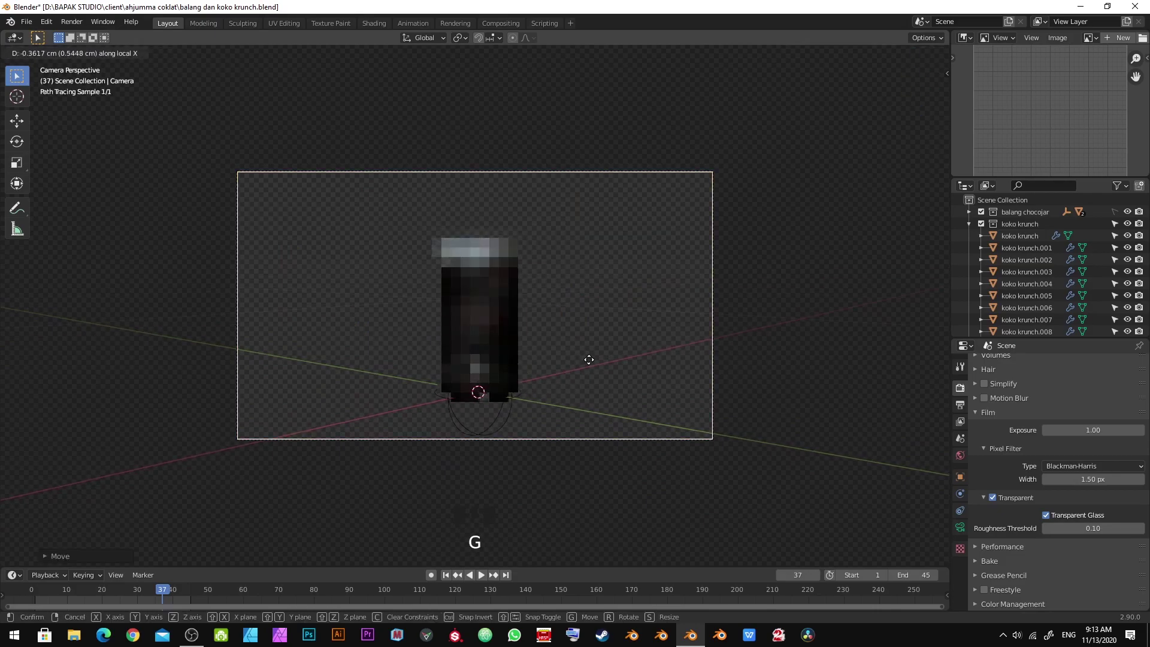
Set the output resolution to 2048 × 2048 and reposition the camera so the jar fills the square frame
click(594, 366)
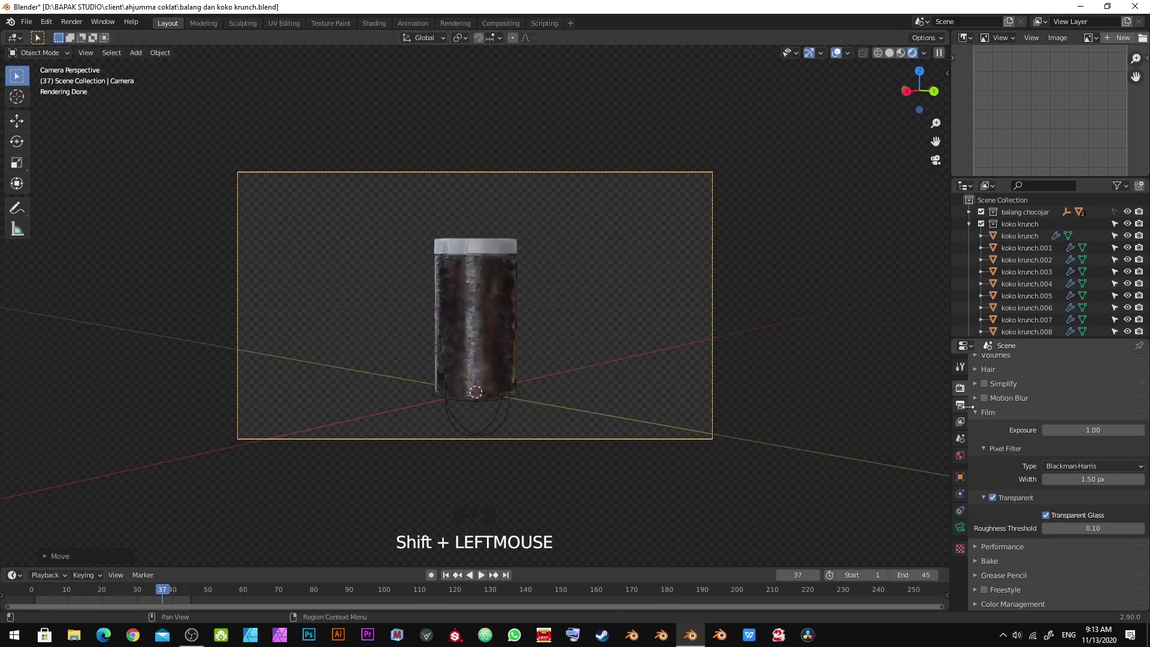
click(963, 426)
click(961, 440)
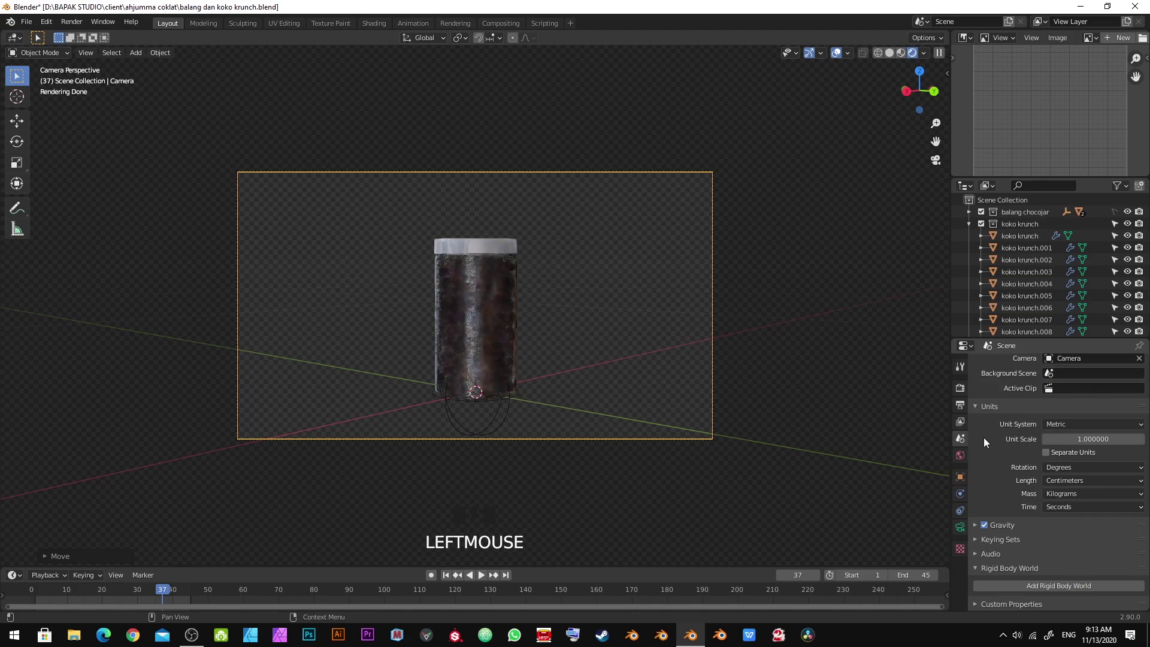
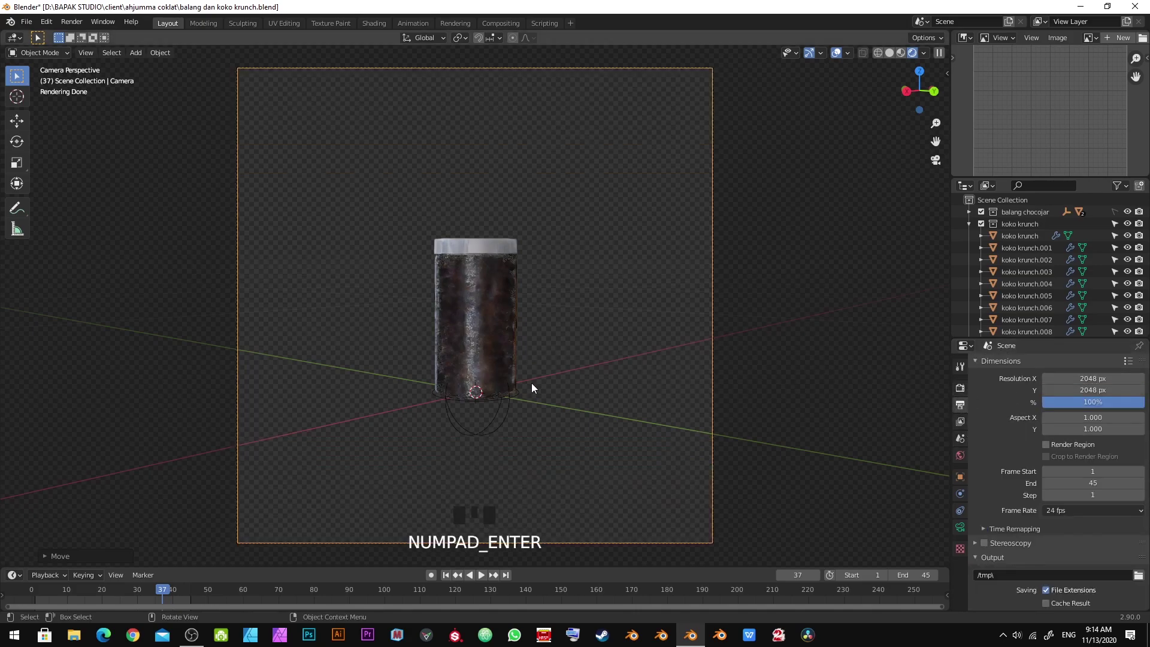
key(g)
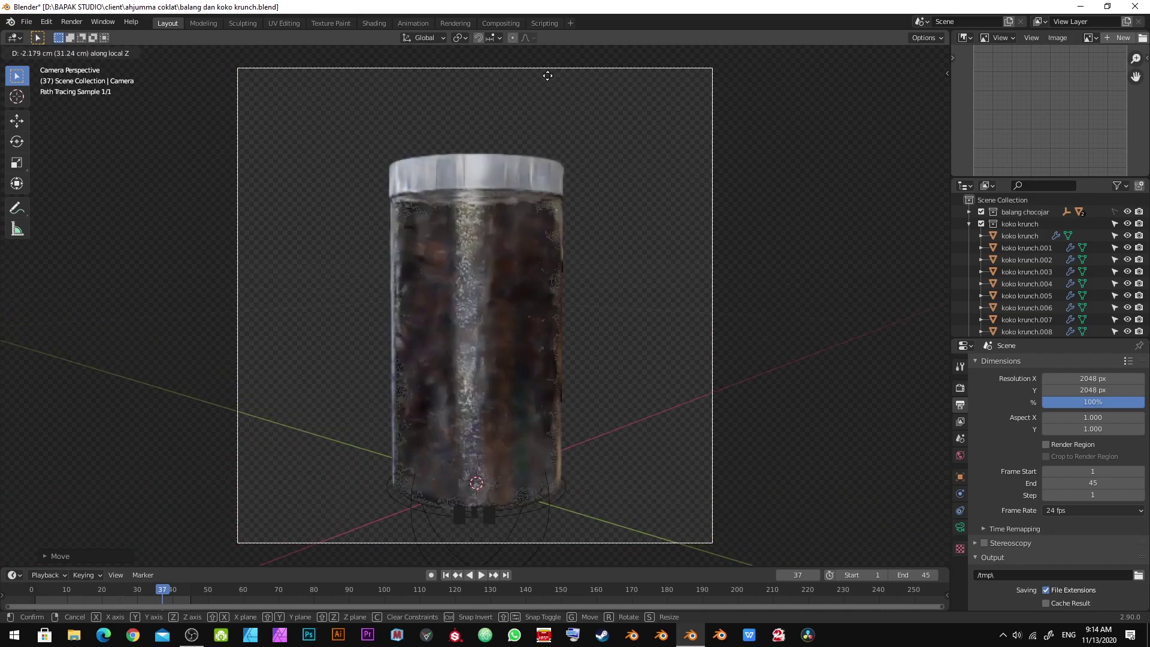
click(553, 79)
Save the project and review the render settings through the camera view
key(alt+a)
key(ctrl+s)
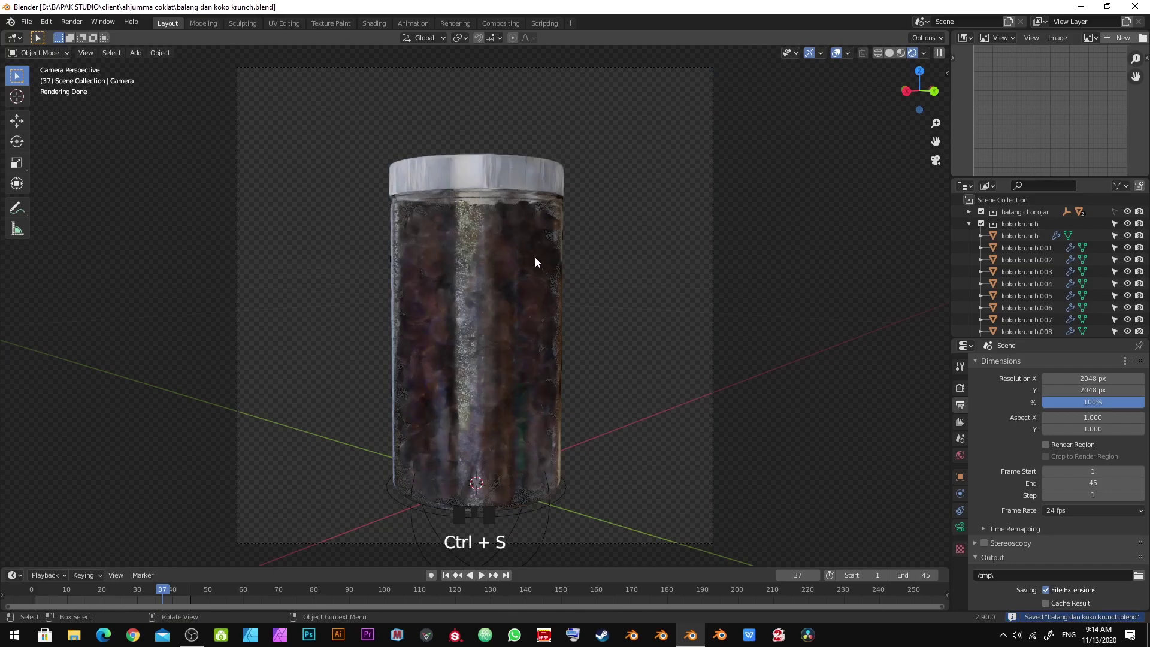
click(966, 390)
scroll(up, 3)
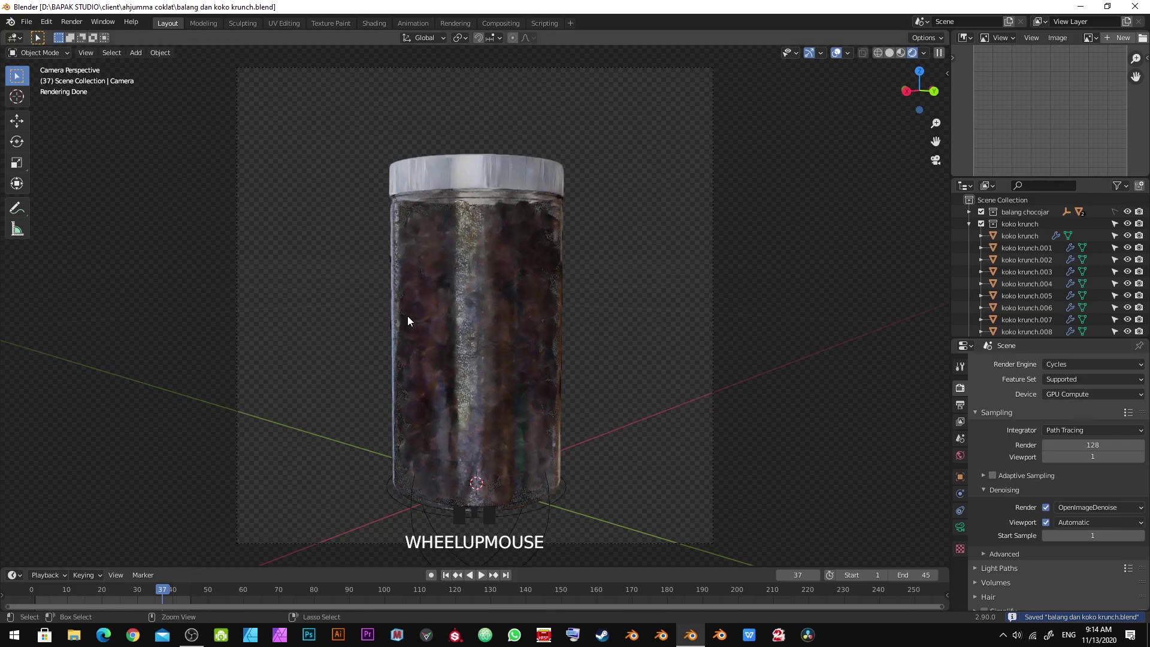
key(ctrl+s)
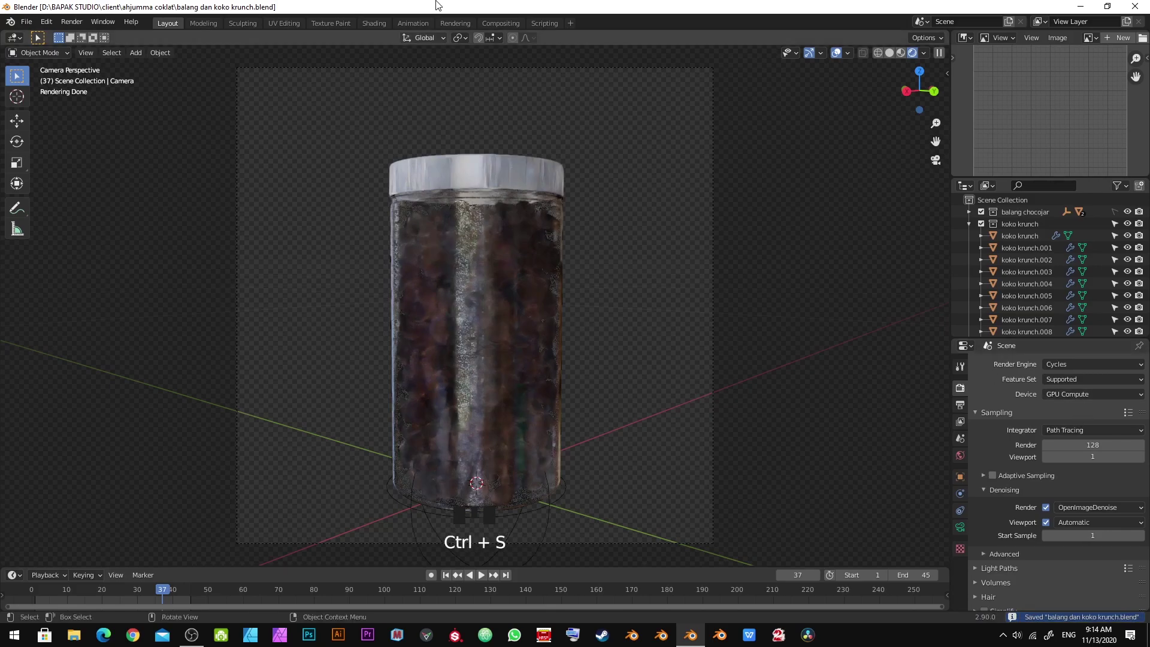
drag(752, 350, 600, 352)
Add a ground plane as a shadow catcher with glossy and transmission rays off, then start the final render
key(shift+a)
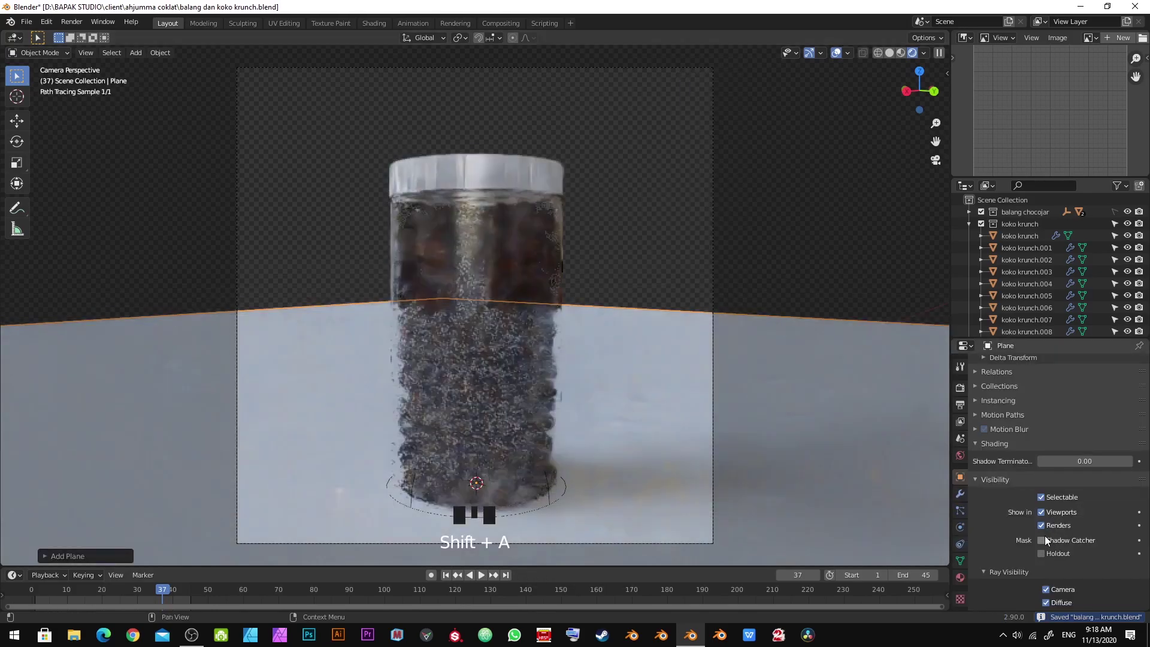
drag(967, 482, 1044, 544)
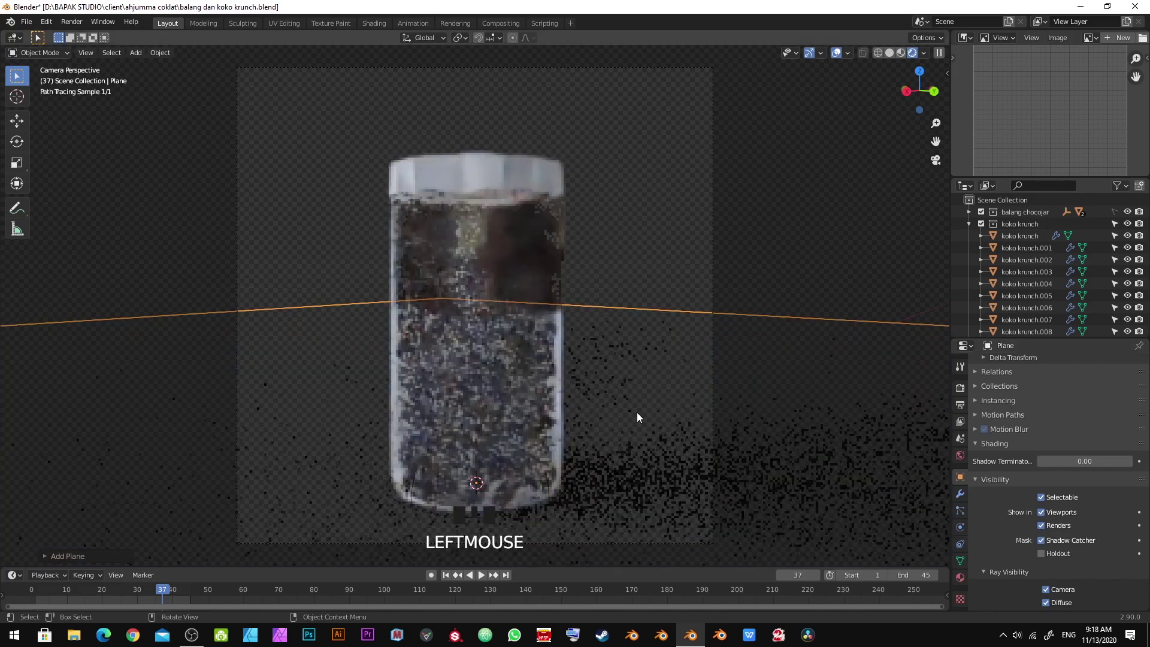
key(alt+a)
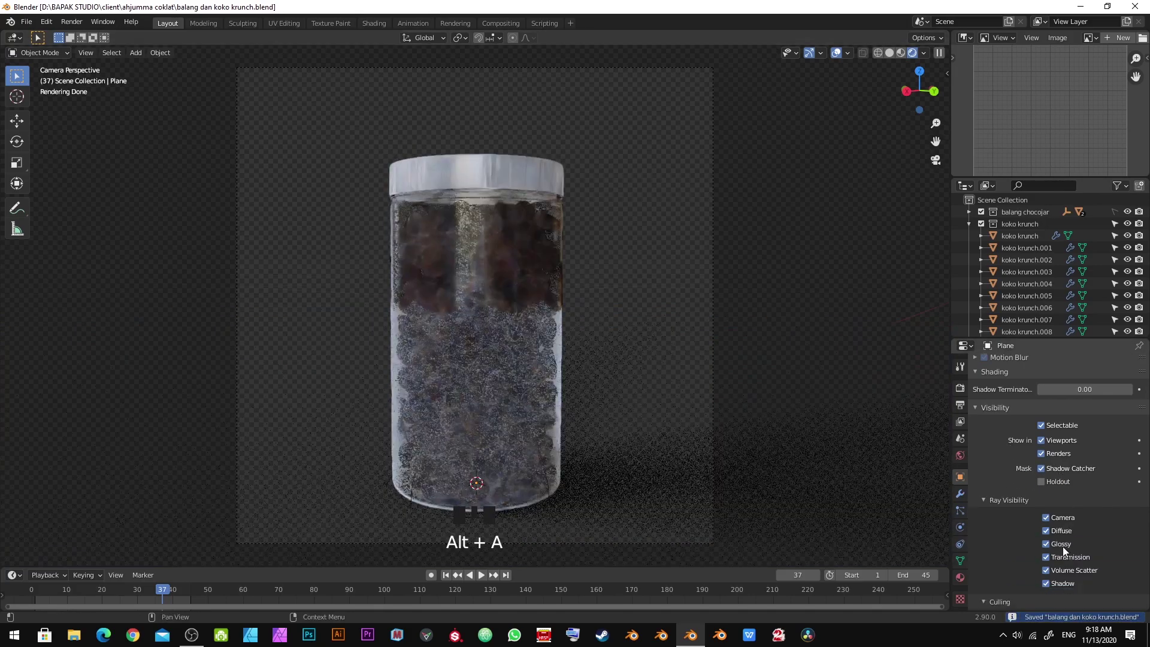
click(1049, 536)
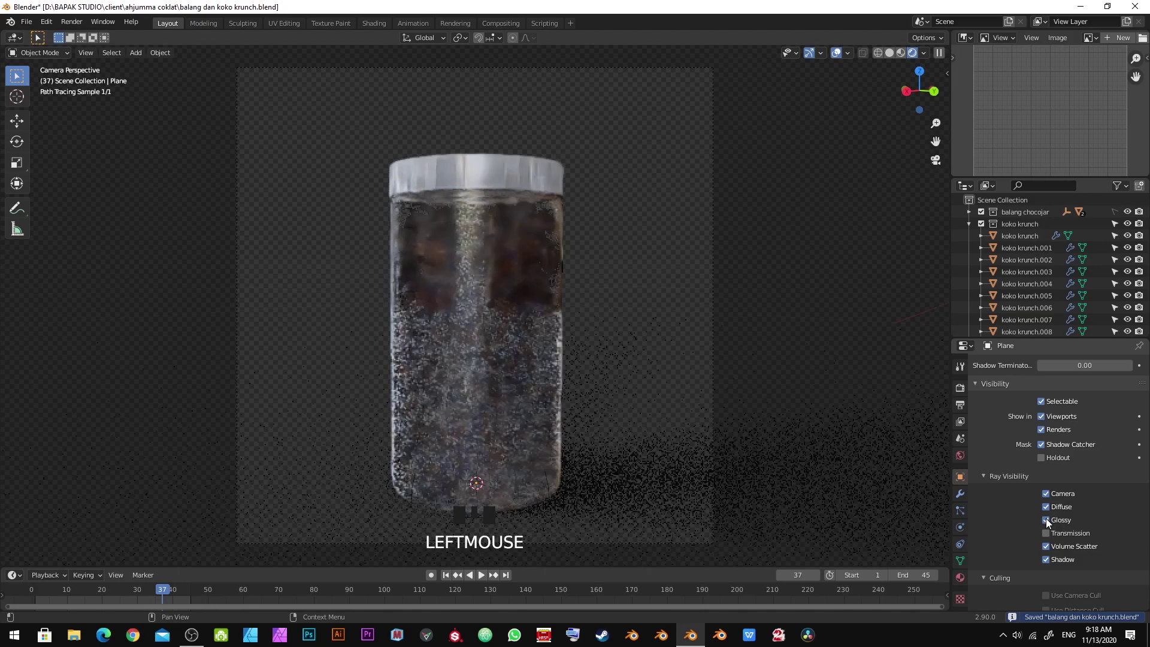
key(alt+a)
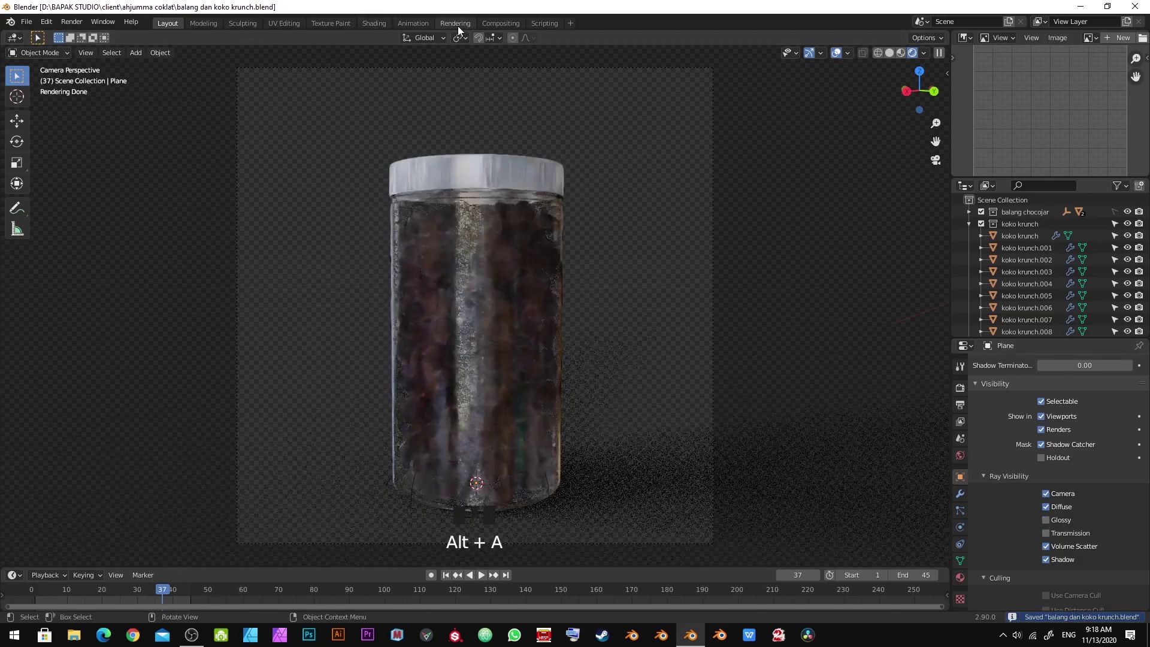